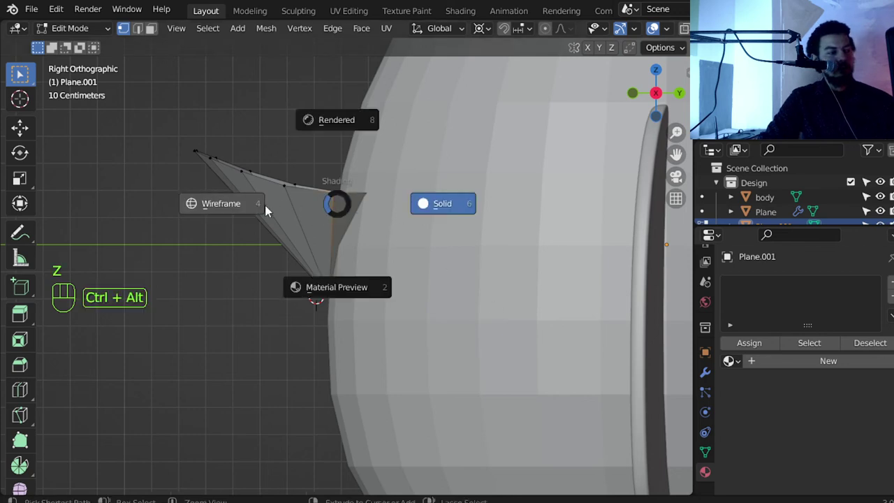
Show the scene in wireframe and select all of the beak's vertices for extrusion.
key("a")
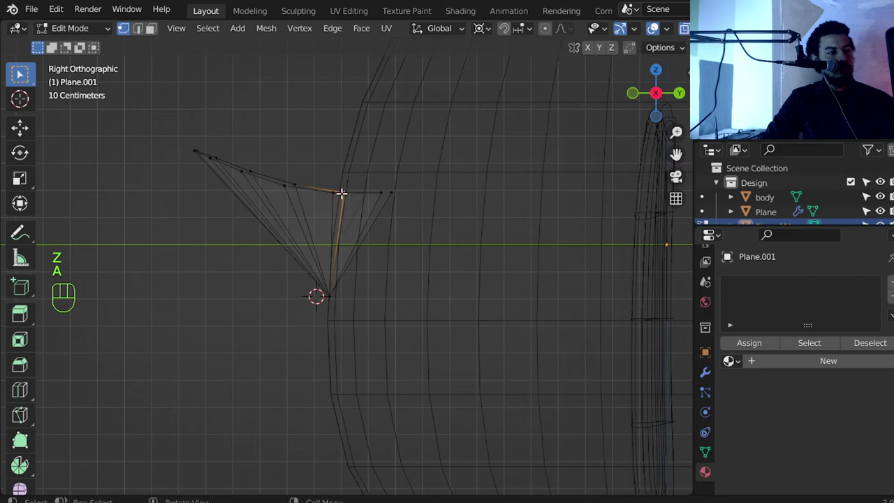
key("alt+a")
key("b")
key("shift+s")
key("a")
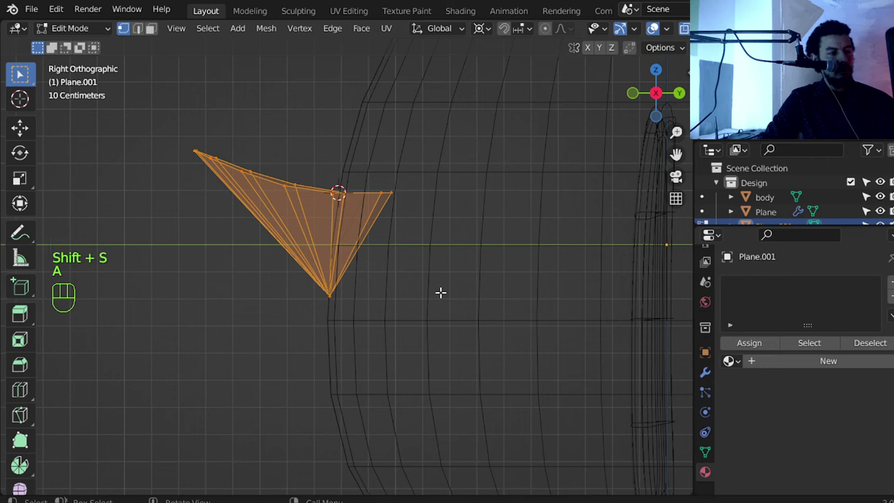
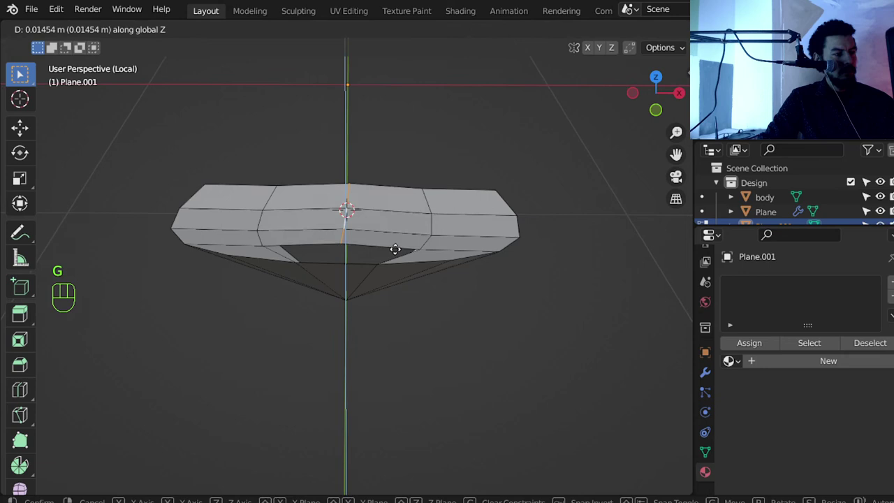
Dissolve the beak's extra edges and fill its underside into one flat face.
key("x")
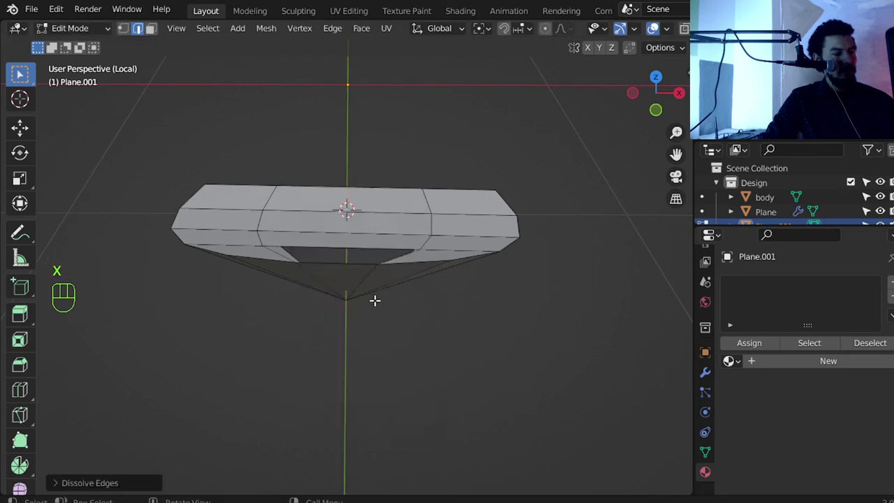
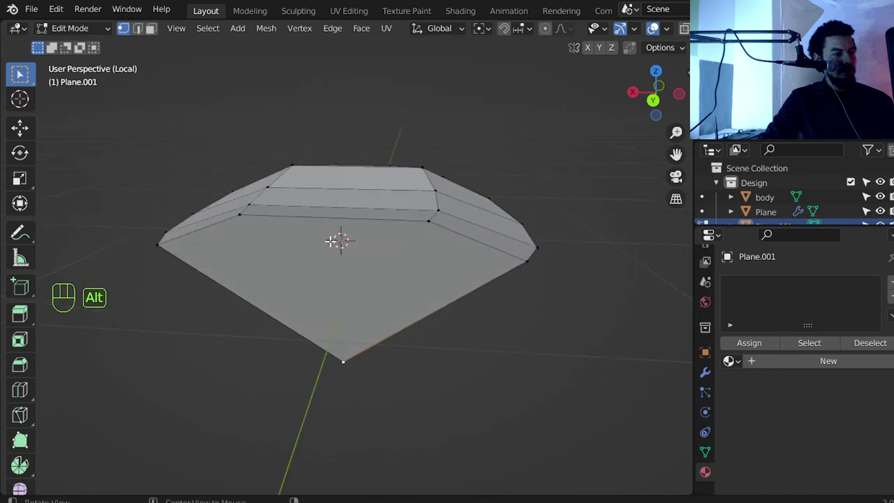
key("f")
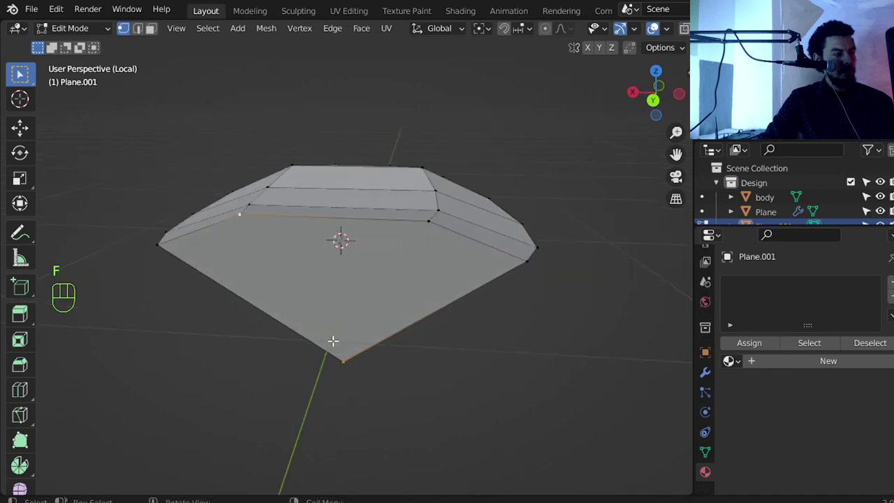
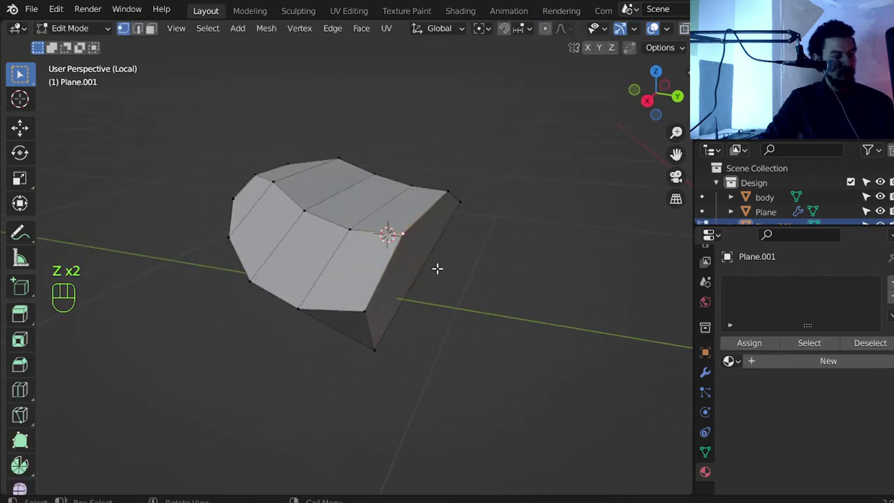
Nudge the beak's vertices outward to refine the wedge profile.
key("g")
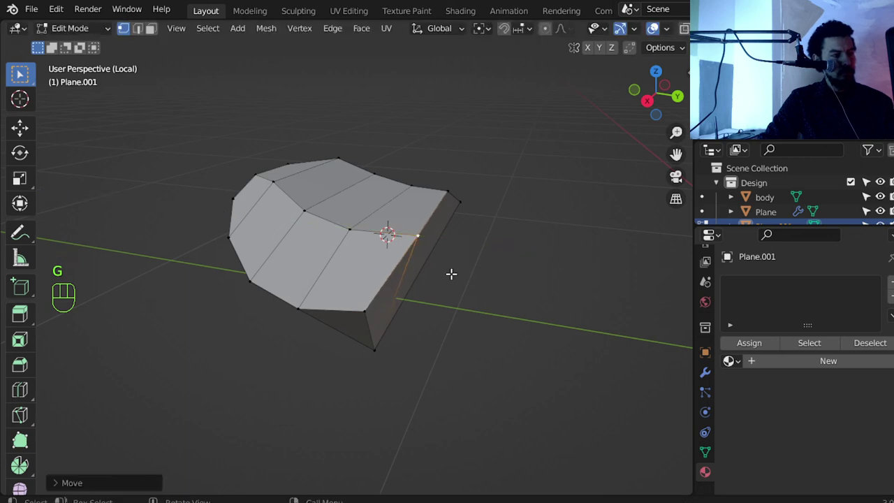
key("Tab")
left_click_drag(379, 271, 413, 270)
key("ctrl+2")
left_click_drag(389, 281, 306, 281)
key("Tab")
Give the whole beak a Subdivision Surface modifier and select its underside face.
key("a")
key("shift+n")
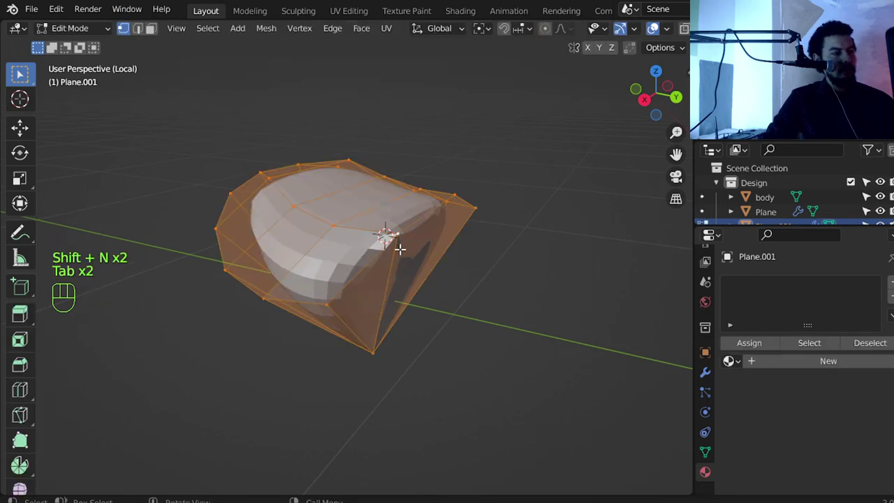
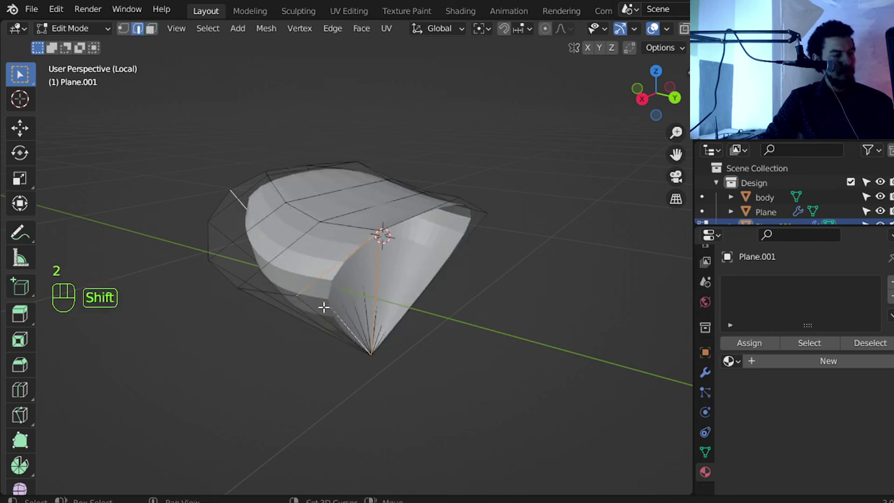
key("alt+a")
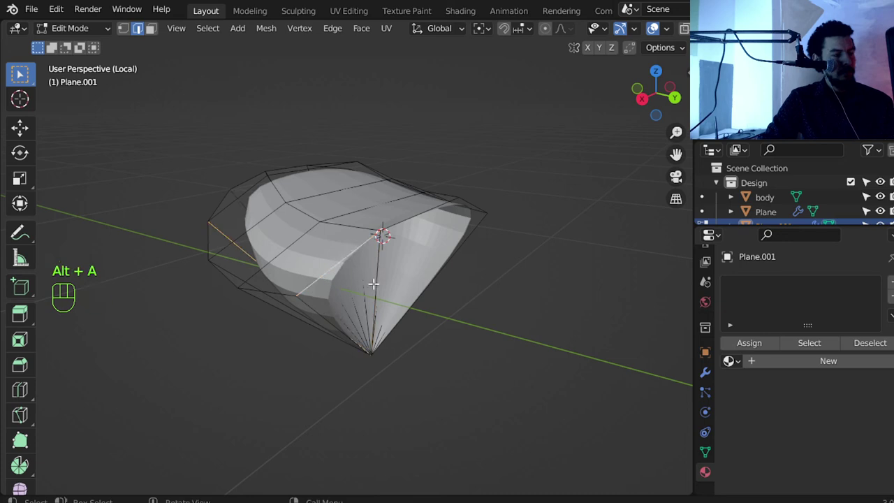
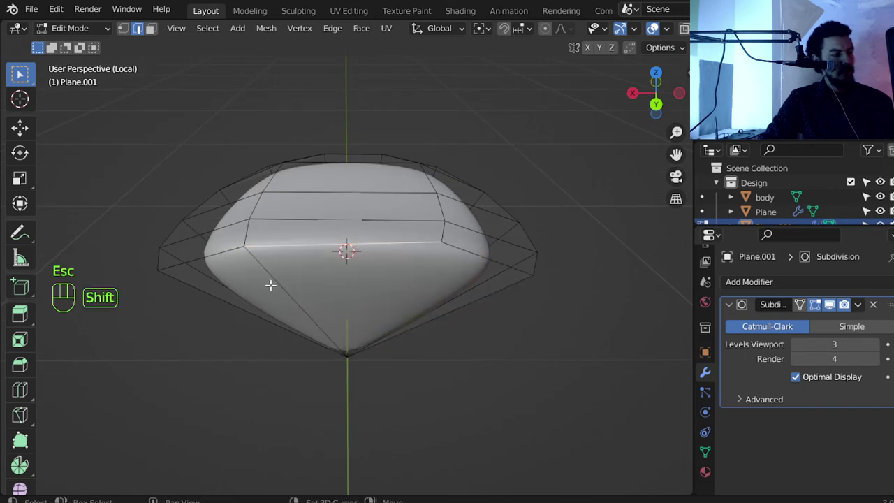
key("3")
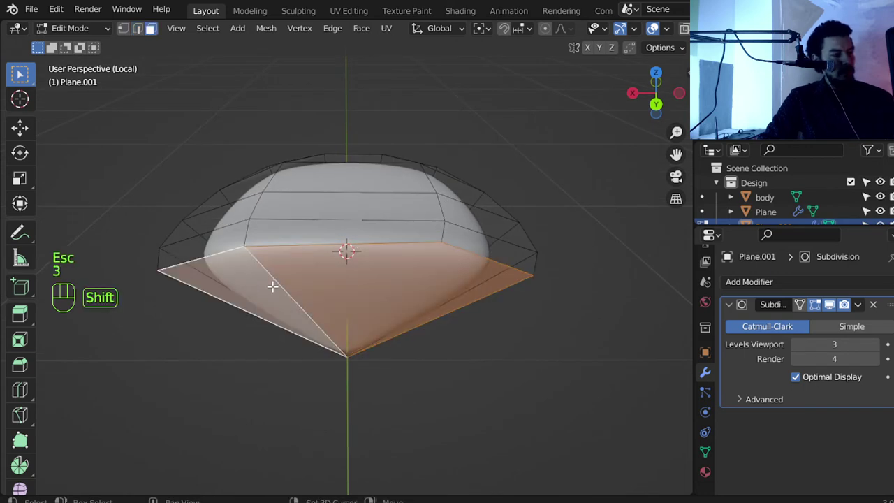
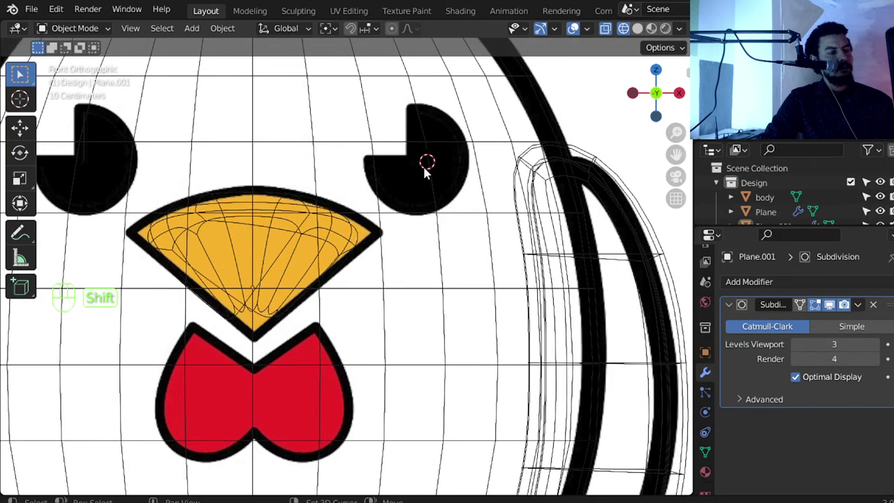
Add a circle at the eye, remove the notch vertices and fill the outline as a face.
key("shift+a")
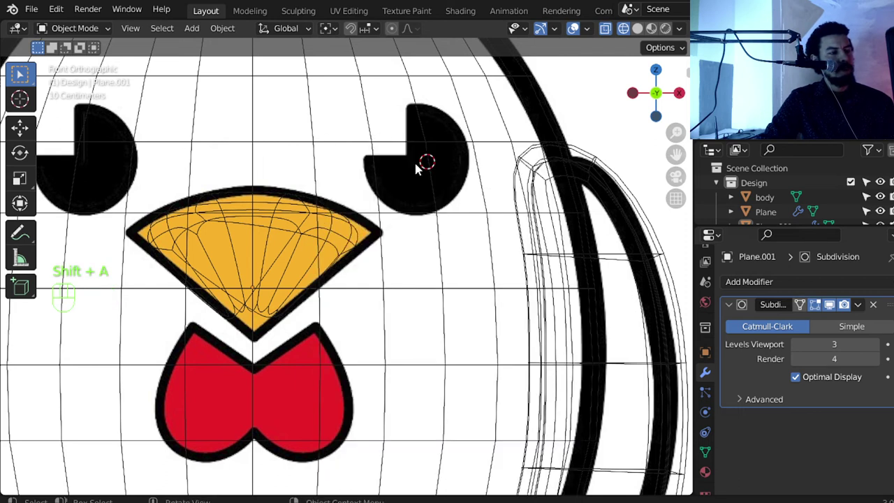
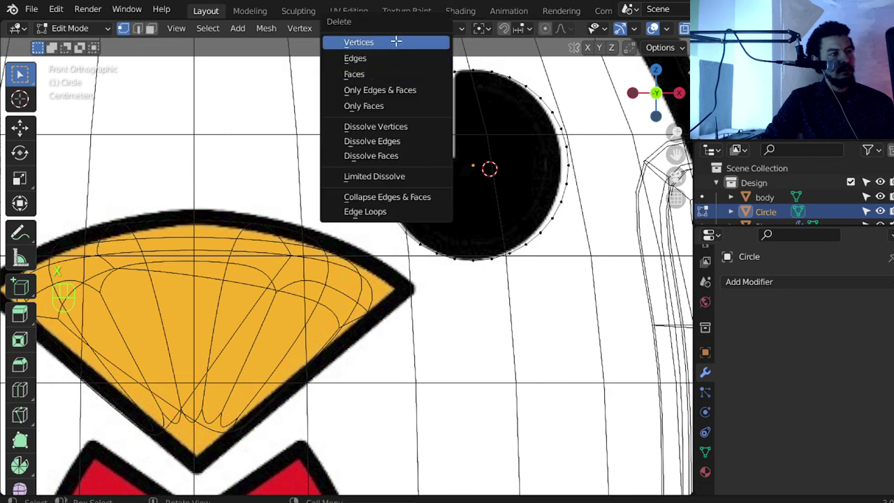
key("e")
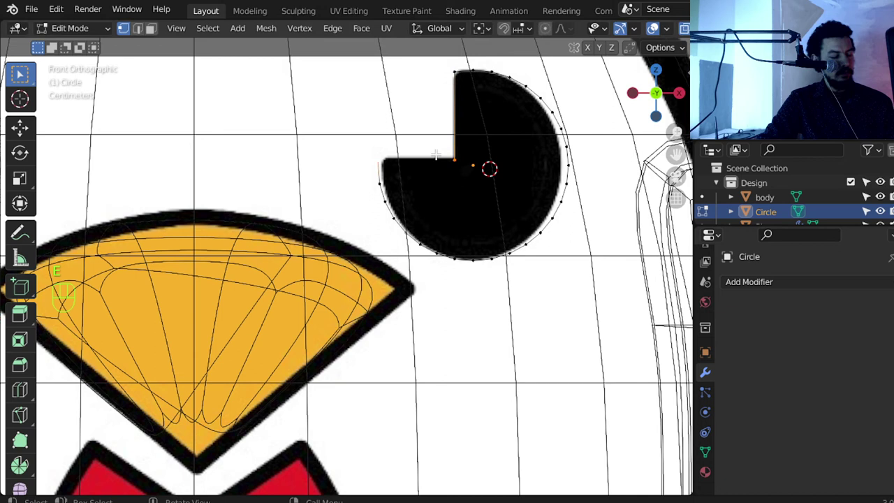
key("f")
key("a")
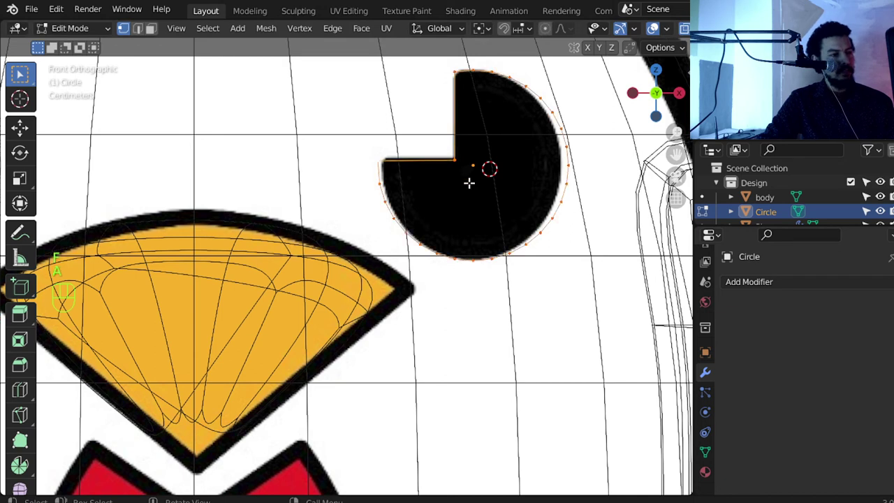
key("f")
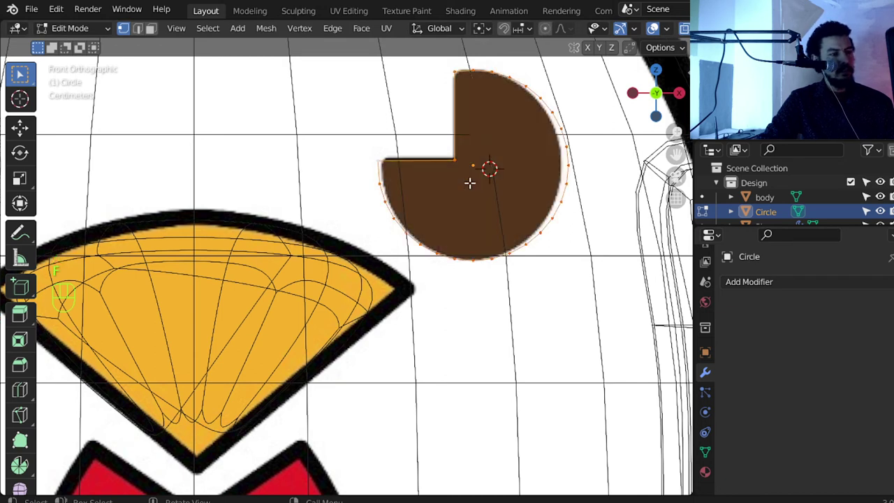
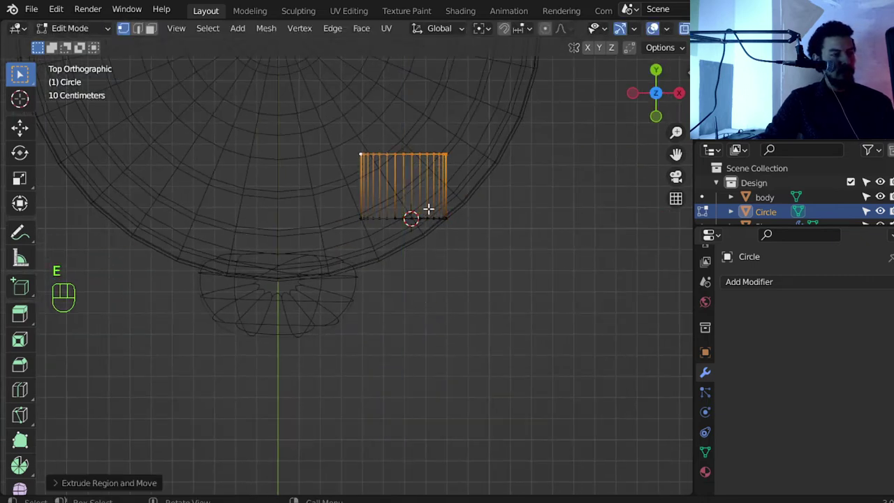
Add an edge loop across the eye's extruded sides and position it from side and front views.
key("ctrl+r")
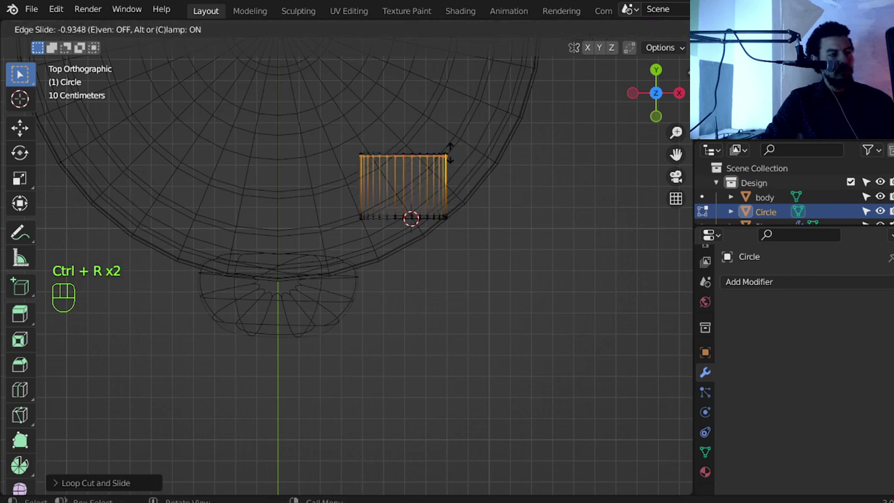
key("z")
key("Tab")
left_click_drag(446, 259, 391, 149)
middle_click(477, 231)
key("KP_3")
key("z")
key("g")
key("z")
key("KP_1")
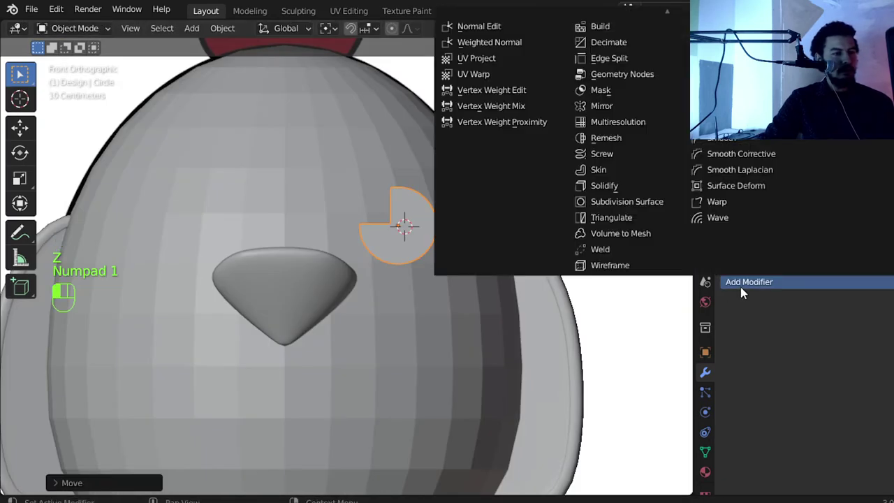
left_click_drag(629, 159, 618, 113)
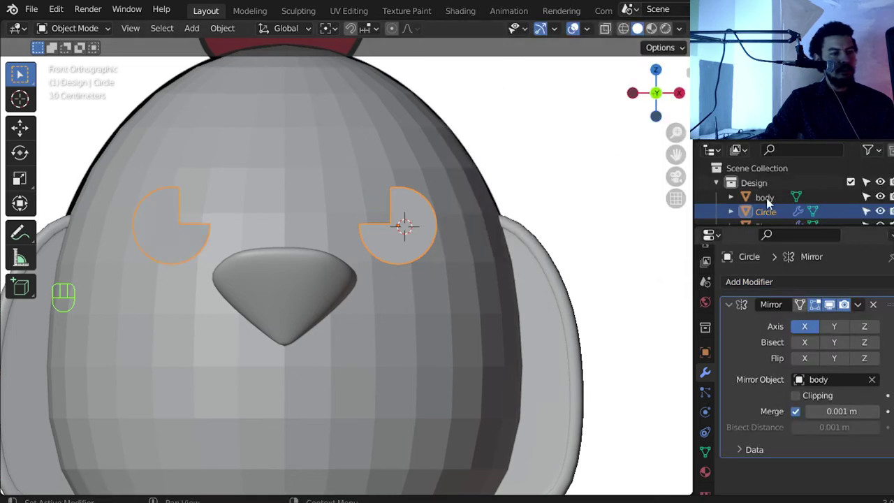
Return to the front reference, zoom onto the red wattle and bring up the Add menu.
key("alt+a")
left_click_drag(457, 269, 451, 281)
key("KP_1")
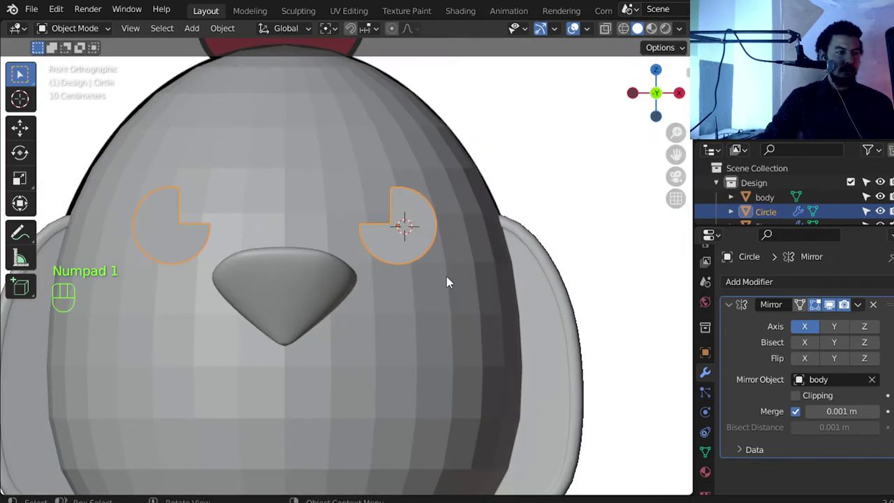
key("z")
middle_click(358, 283)
middle_click(312, 276)
middle_click(331, 297)
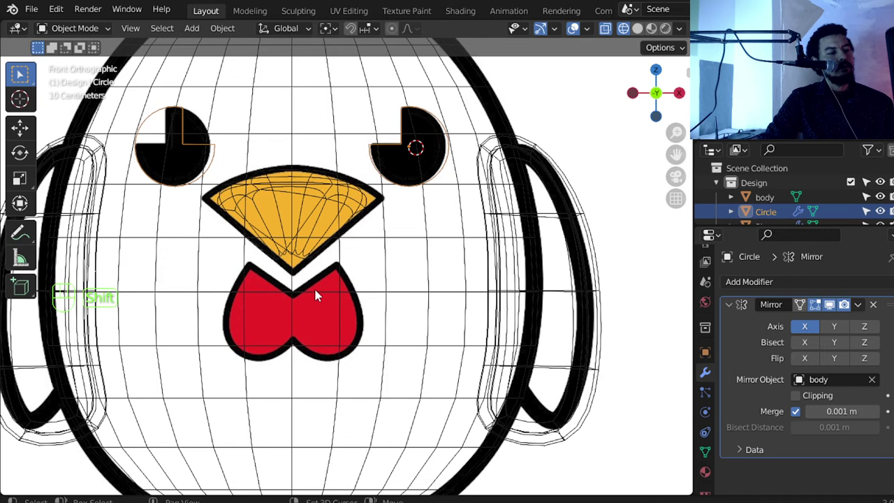
key("shift+a")
Add a plane over the wattle, scale it and pull its lower edge into a point.
key("s")
key("s")
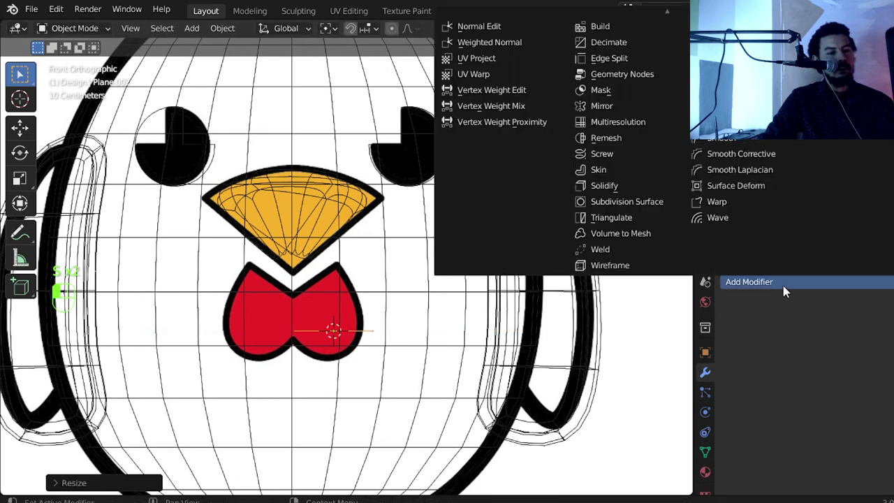
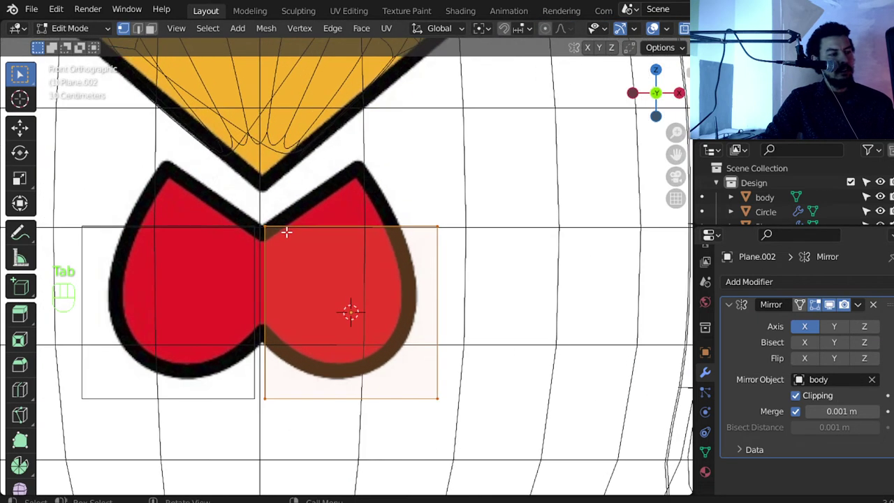
key("g")
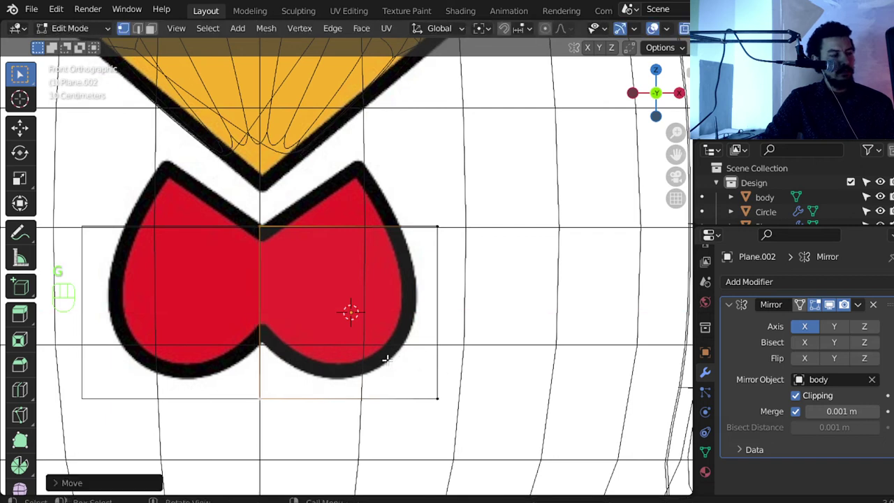
key("g")
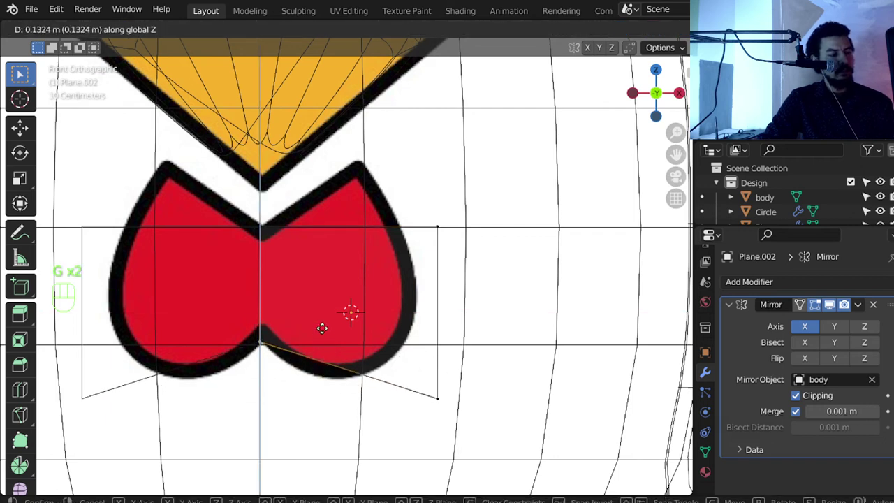
key("f")
key("g")
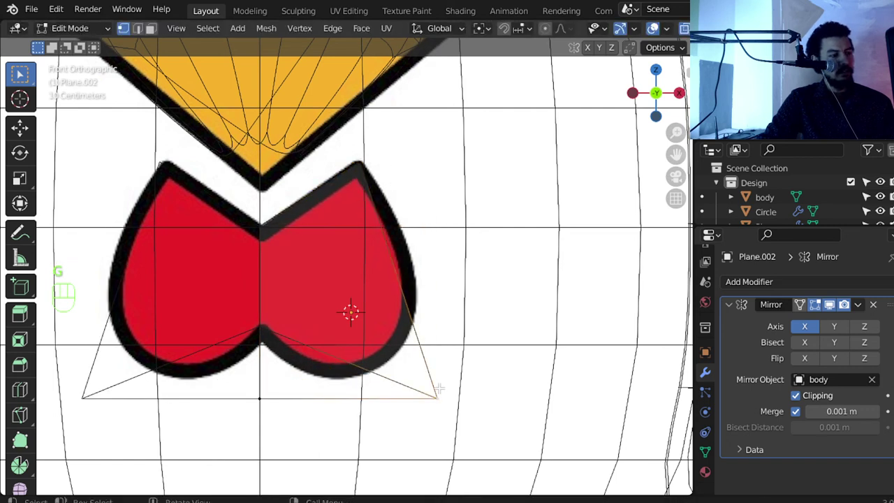
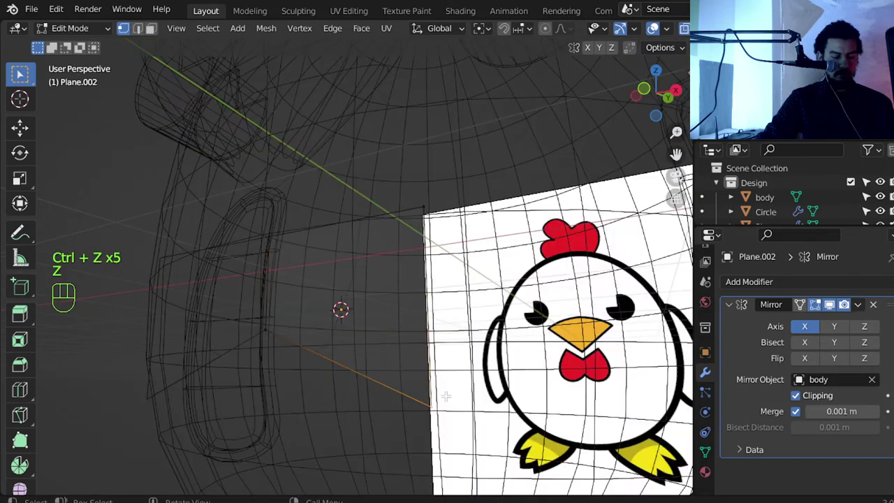
key("KP_1")
key("z")
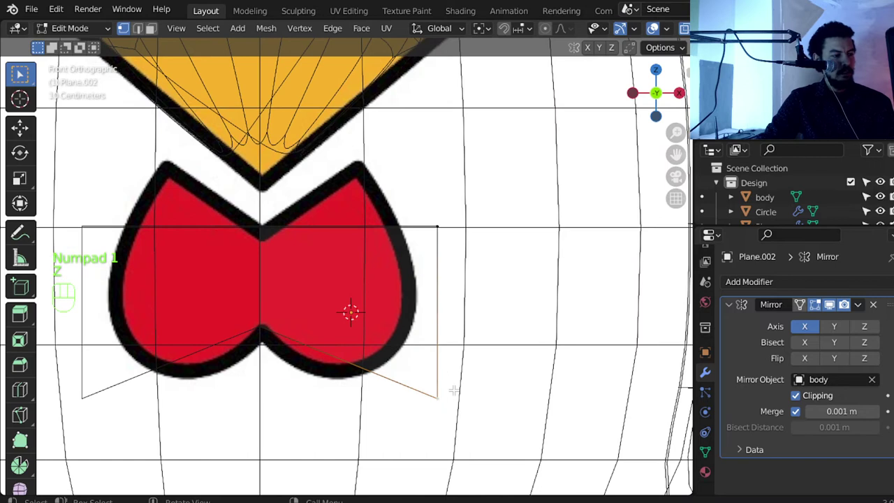
Loop-cut the wattle plane in both directions to add vertices along its outline.
key("ctrl+r")
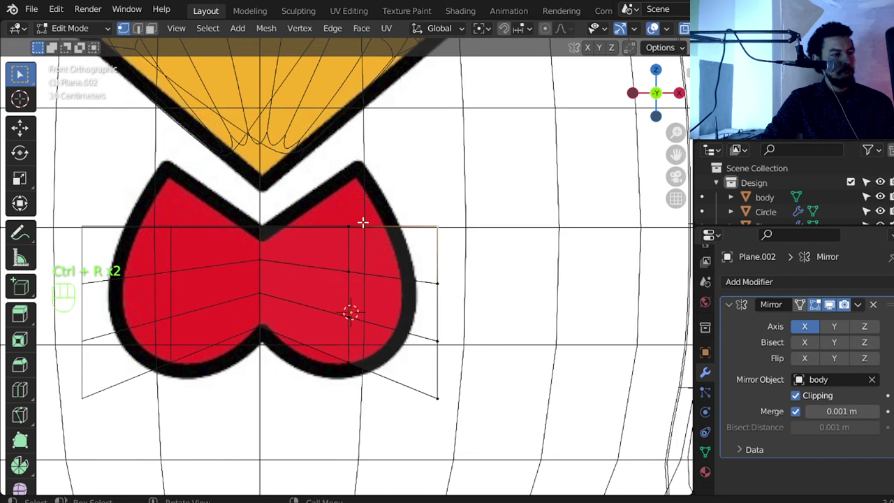
key("ctrl+z")
key("ctrl+z")
key("ctrl+z")
key("g")
key("ctrl+r")
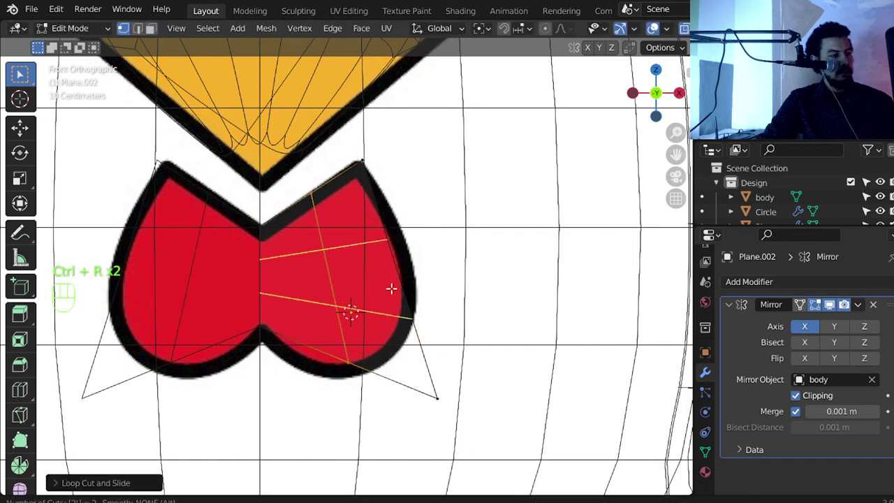
Move the new vertices onto the red teardrop wattle outline, then leave Edit Mode.
key("g")
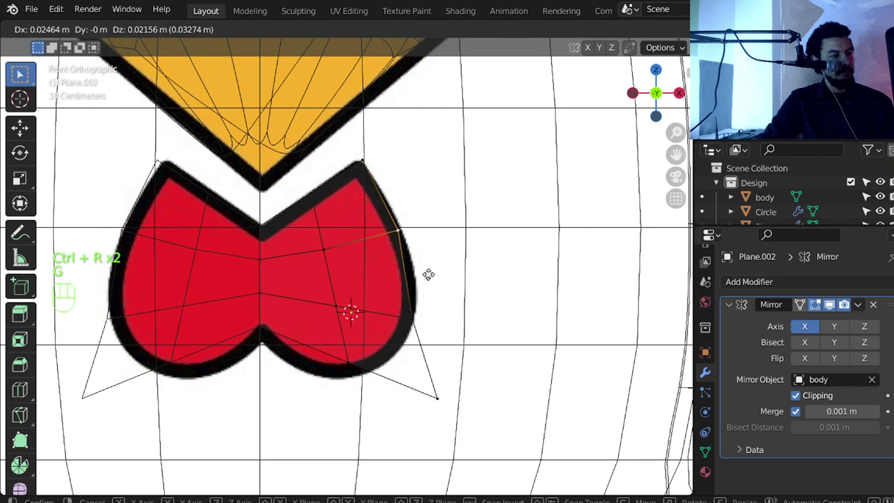
key("g")
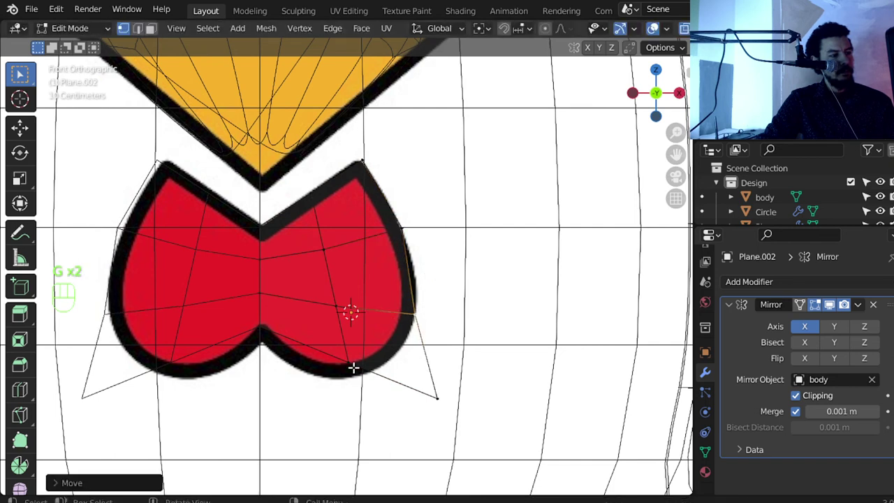
key("g")
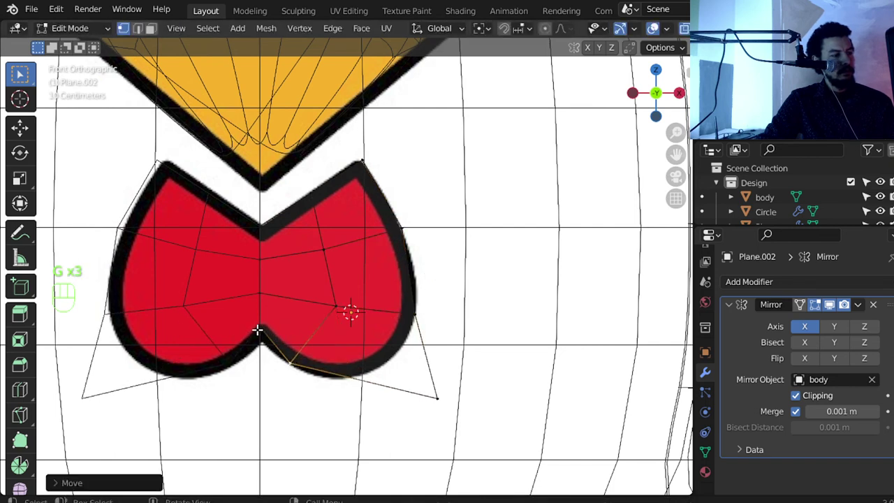
key("z")
key("g")
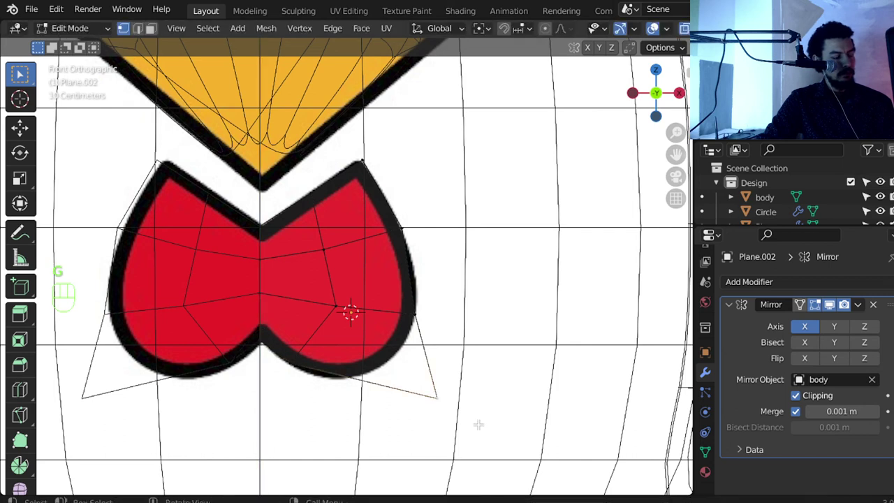
key("g")
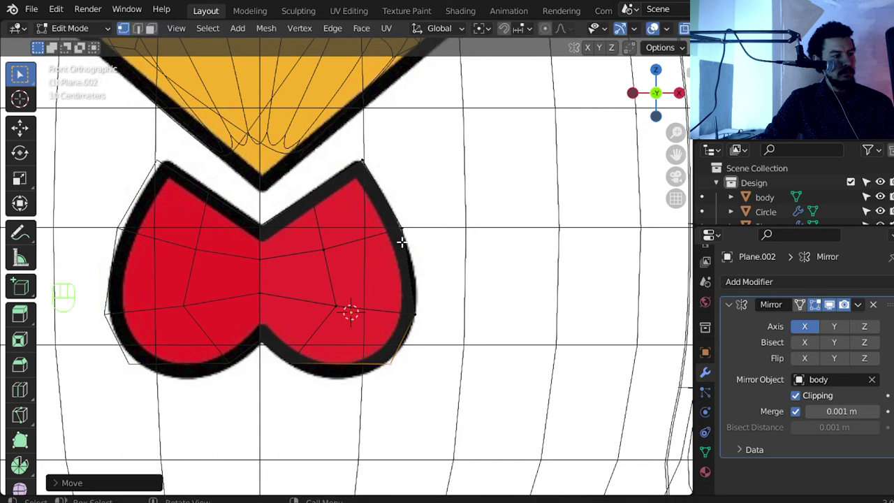
key("g")
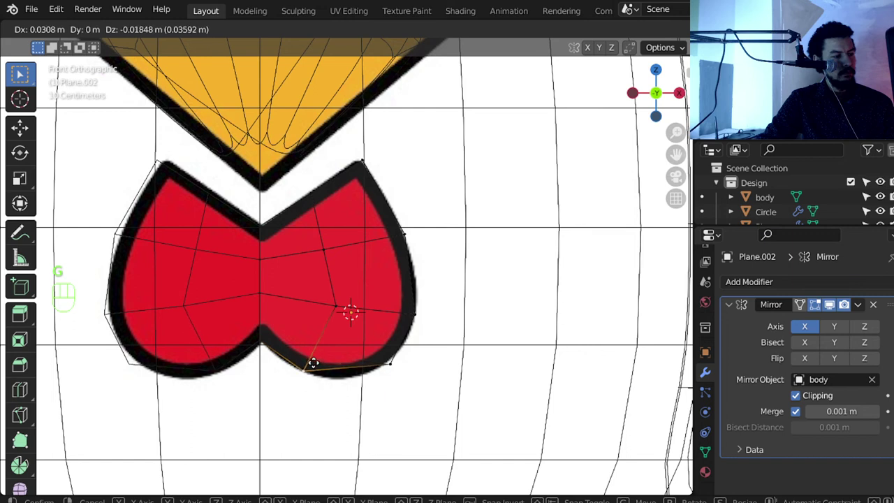
key("g")
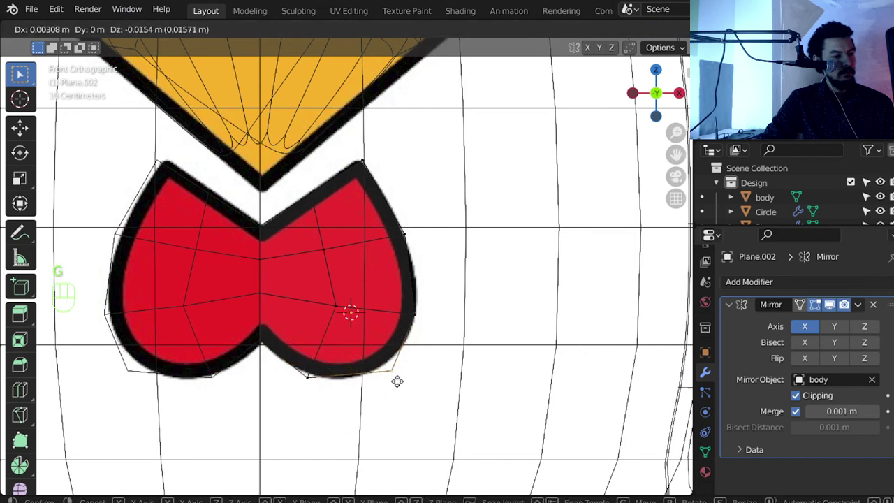
key("Tab")
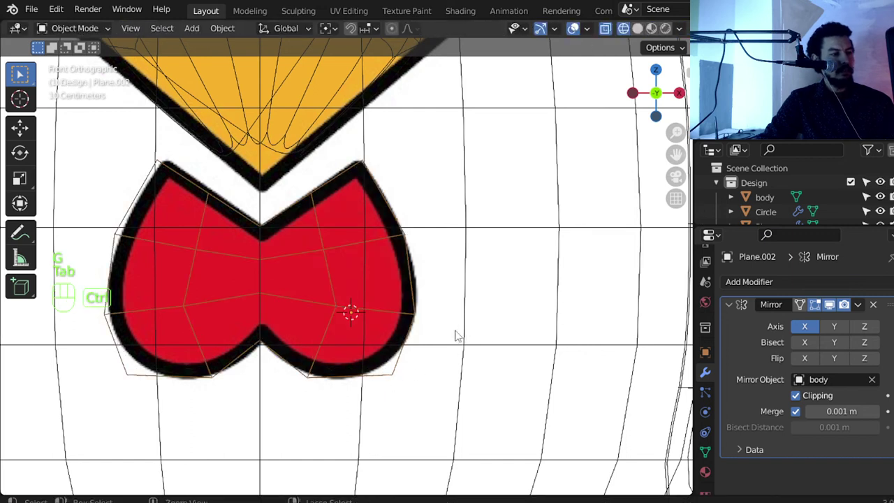
Subdivide the wattle and crease its top edge at 0.7 to keep the point sharp.
key("ctrl+2")
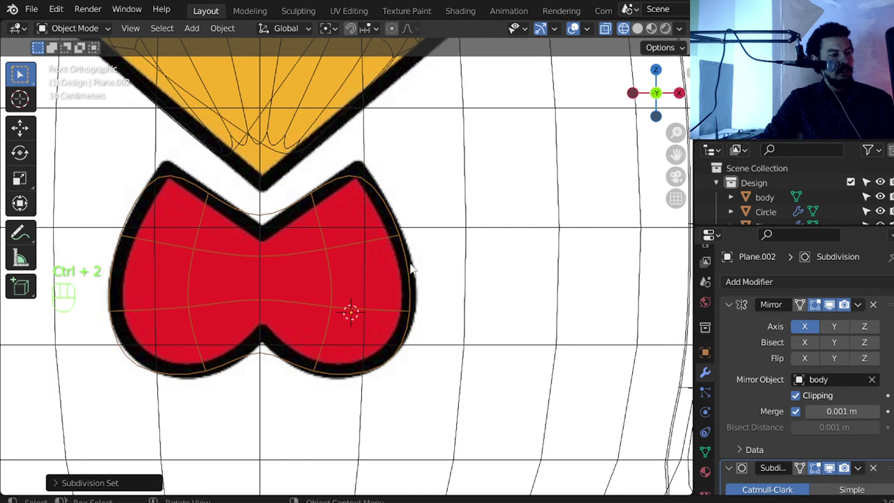
key("Tab")
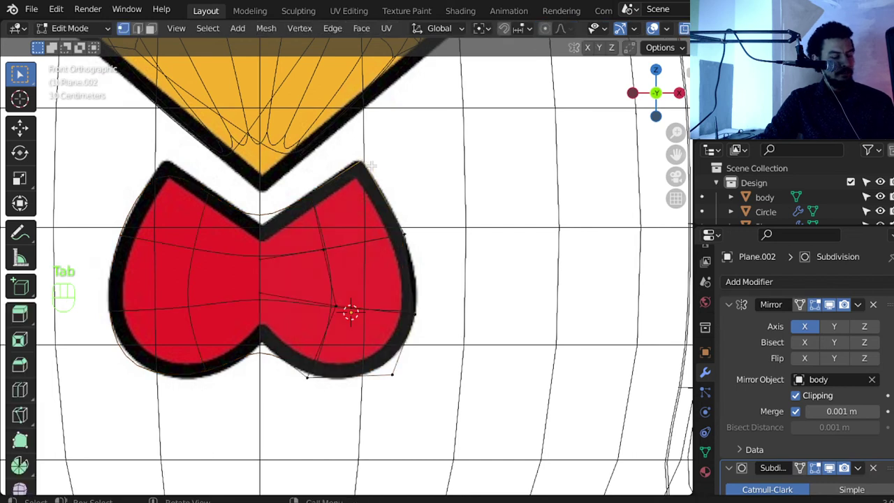
key("g")
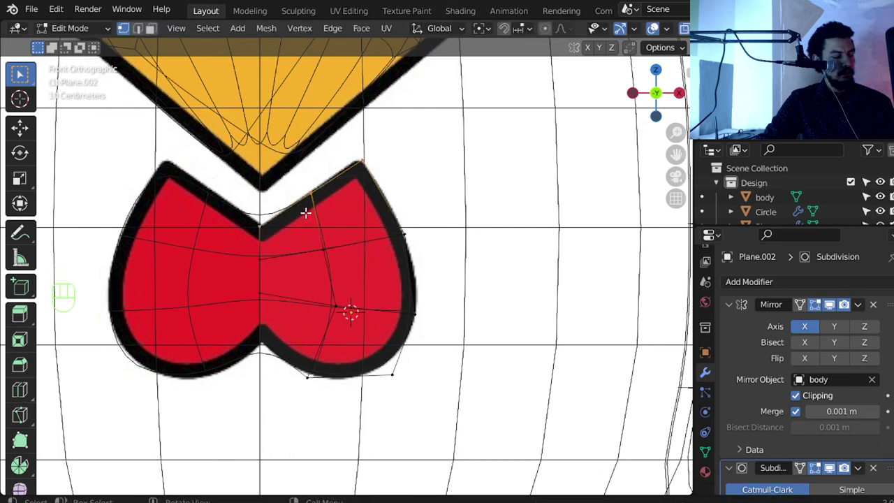
key("shift+e")
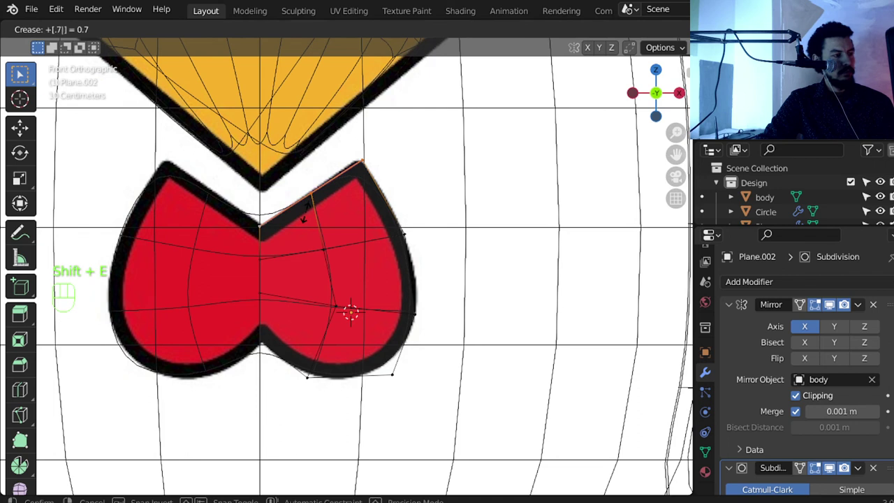
key("z")
key("z")
Slide the creased edge toward the tip and check the wattle from the side view.
key("ctrl+r")
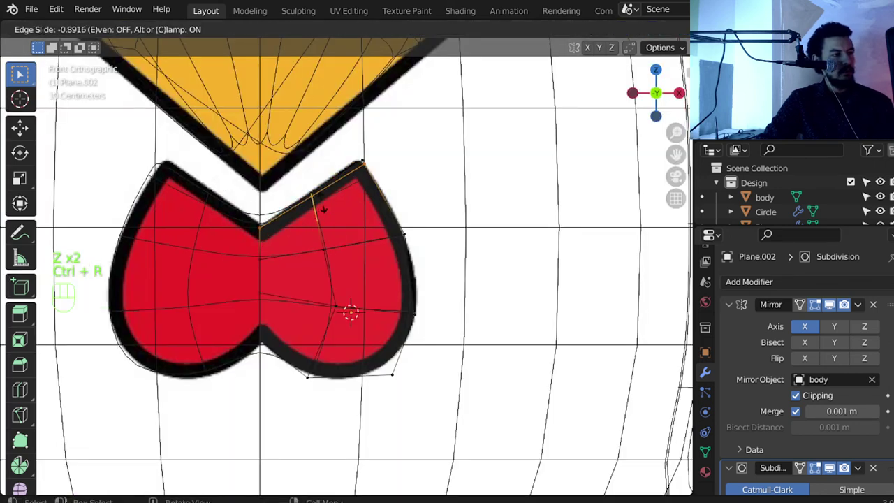
key("z")
key("Tab")
key("z")
key("z")
left_click_drag(496, 301, 449, 301)
key("KP_3")
key("Tab")
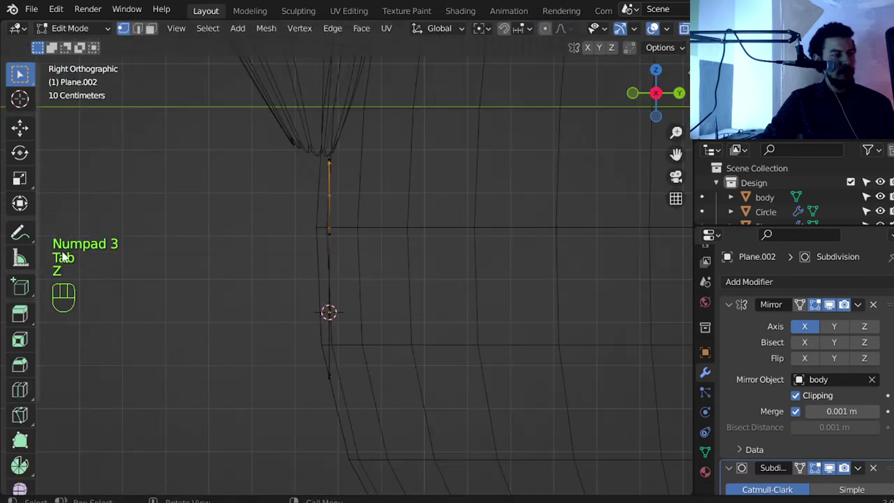
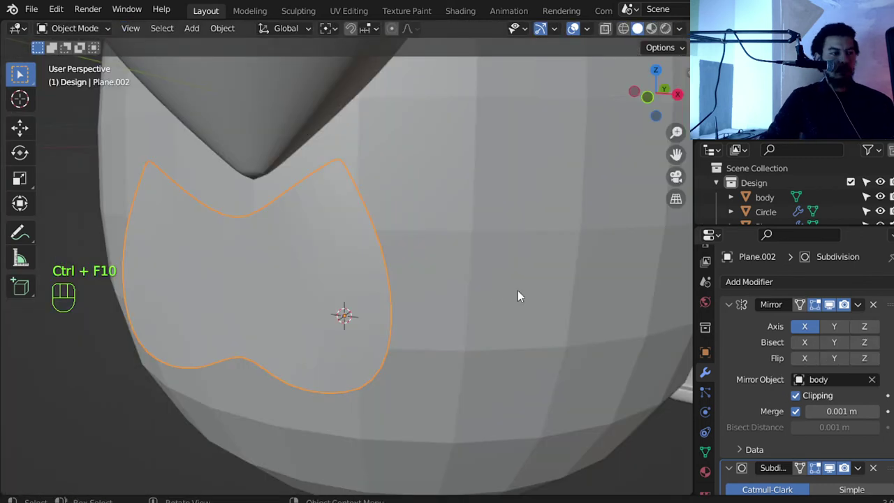
Extrude the wattle's border backward along Y to give the lobe solid thickness.
key("Tab")
key("z")
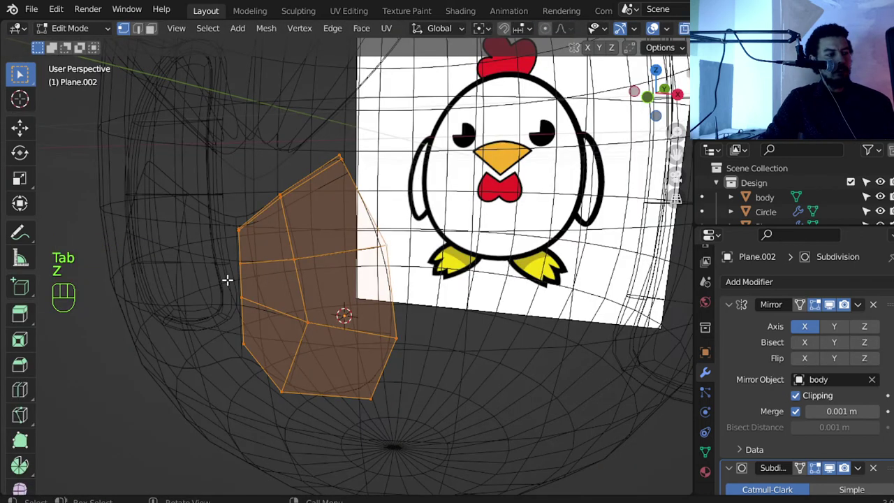
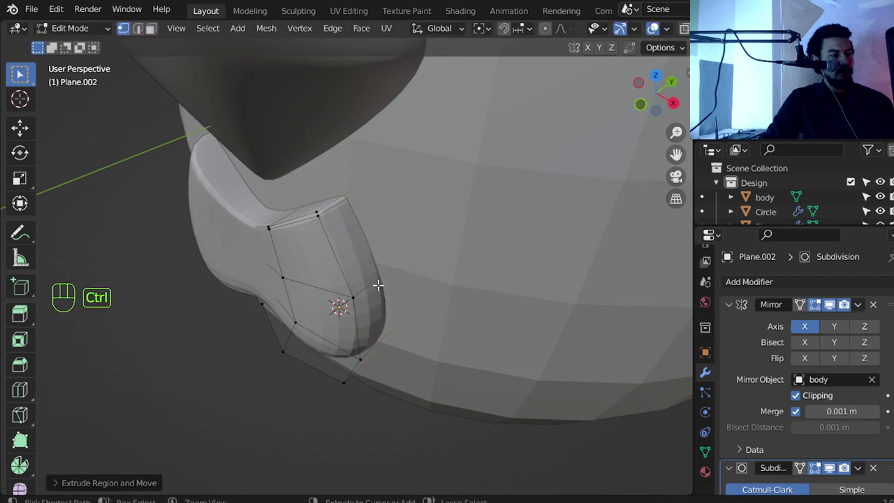
key("ctrl+r")
key("Tab")
left_click_drag(364, 262, 391, 217)
left_click_drag(373, 232, 384, 240)
middle_click(385, 264)
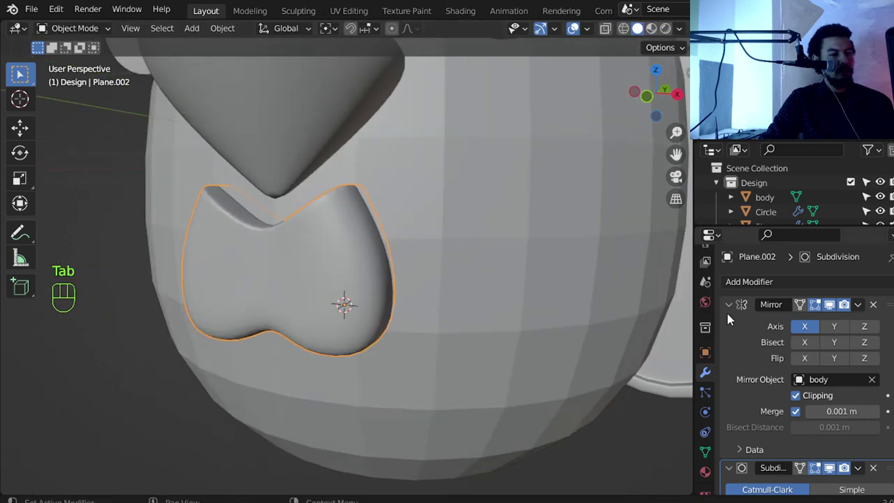
Orbit the wattle in Local View to inspect its smoothed two-lobed shape.
left_click_drag(294, 283, 321, 252)
left_click_drag(333, 287, 364, 334)
key("KP_Divide")
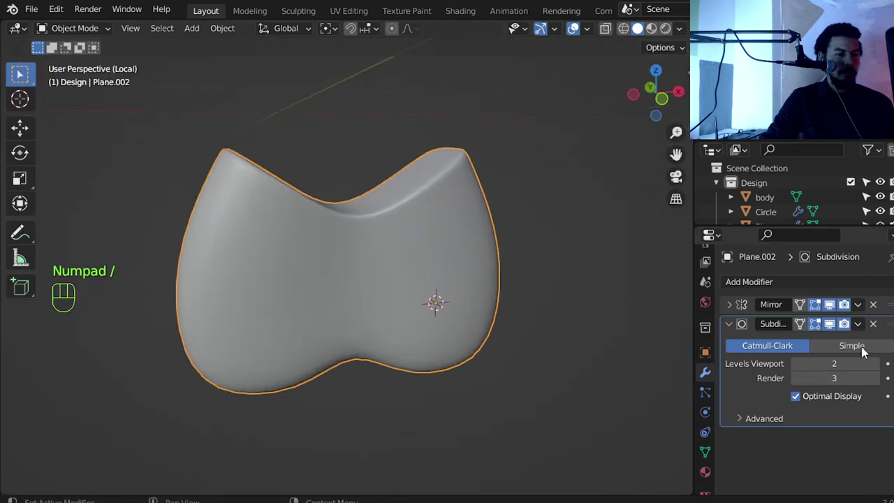
left_click_drag(441, 240, 392, 239)
middle_click(413, 258)
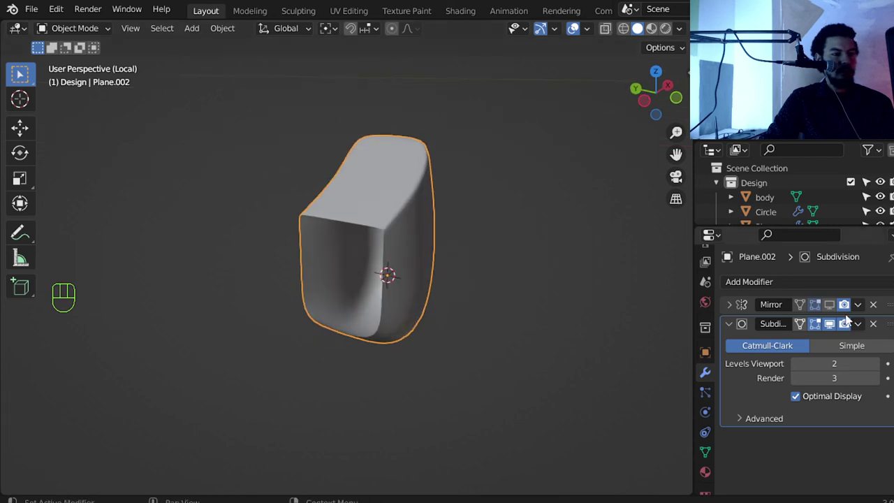
left_click_drag(382, 288, 233, 254)
key("KP_1")
middle_click(323, 301)
key("KP_Divide")
Return to the front reference view and zoom onto the red comb.
middle_click(341, 347)
key("KP_1")
middle_click(434, 274)
middle_click(393, 177)
key("z")
middle_click(330, 284)
middle_click(364, 263)
middle_click(315, 292)
middle_click(367, 290)
middle_click(374, 293)
middle_click(429, 295)
middle_click(389, 326)
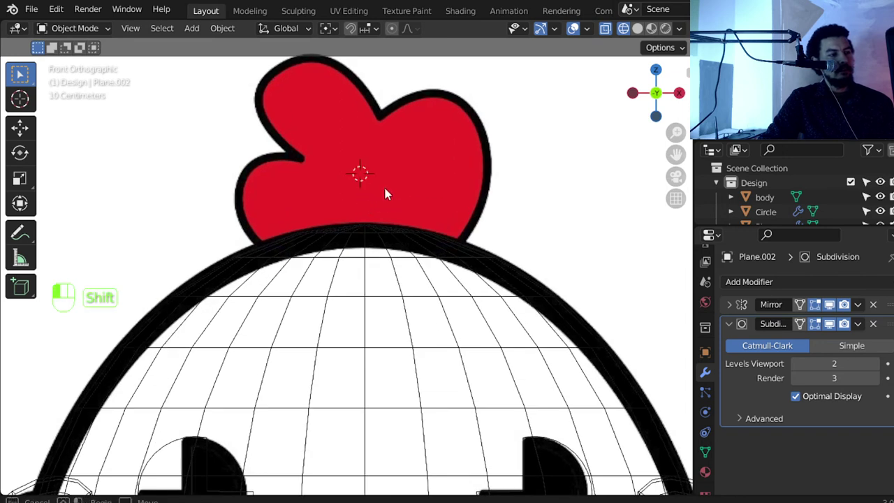
Place the cursor on the comb's right lobe, add a UV sphere and stretch it to fit.
left_click(383, 188)
middle_click(385, 186)
middle_click(401, 198)
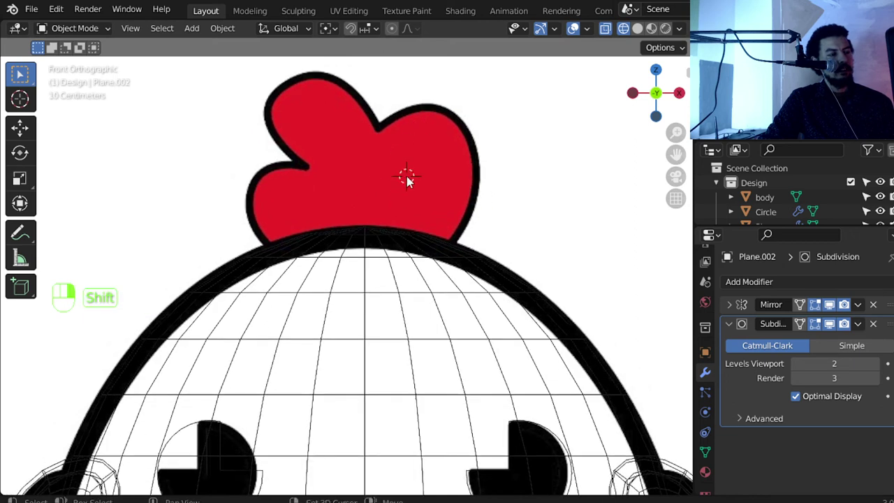
key("shift+a")
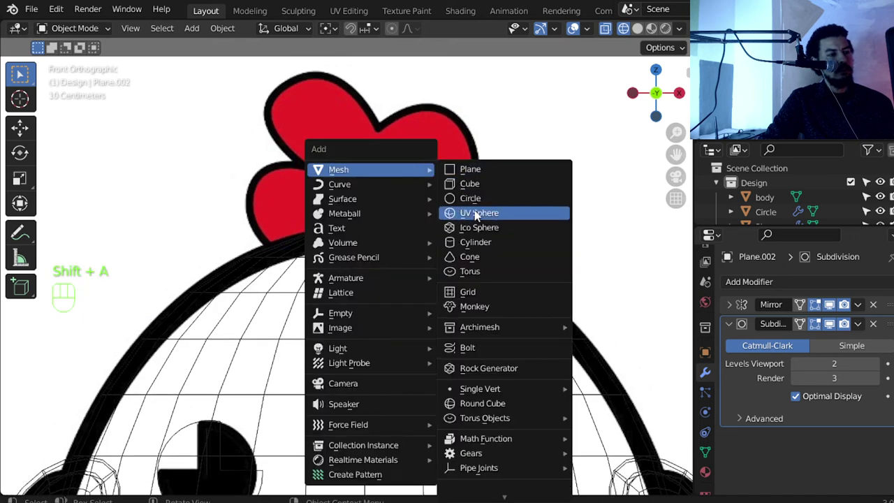
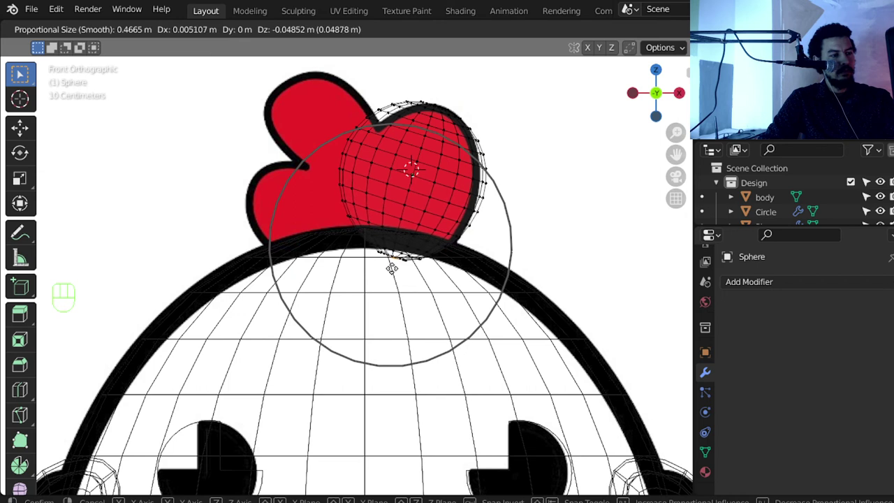
key("a")
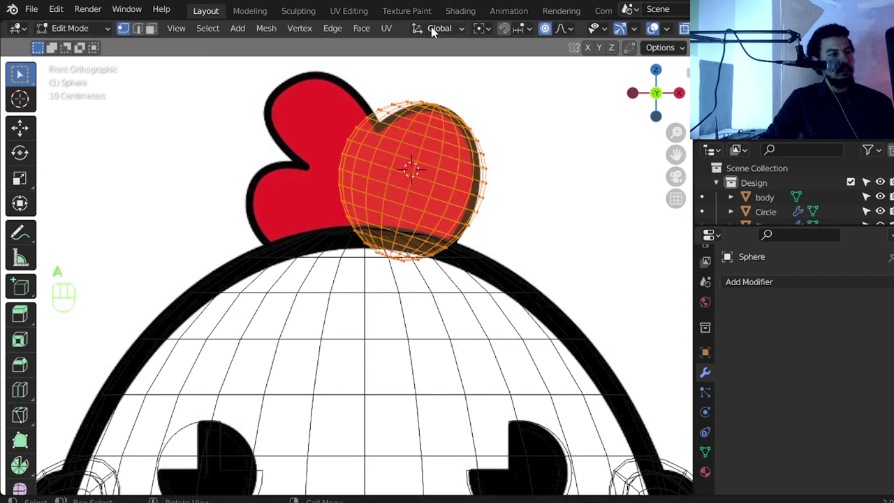
key("s")
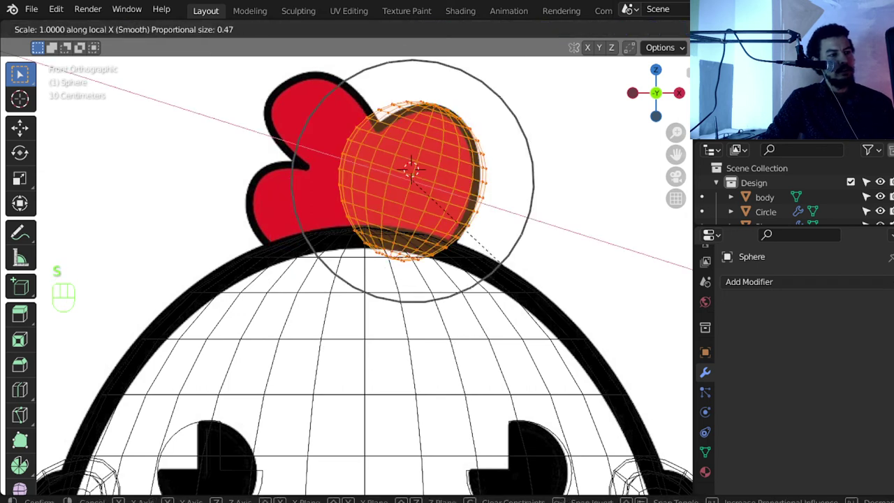
Duplicate the comb sphere, shrink it and place it over the upper-left lobe.
key("Tab")
key("shift+d")
key("r")
key("g")
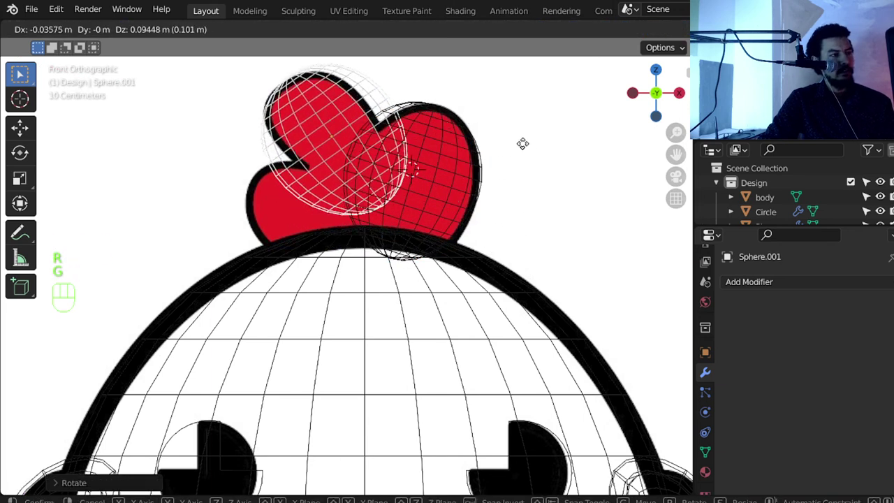
key("Tab")
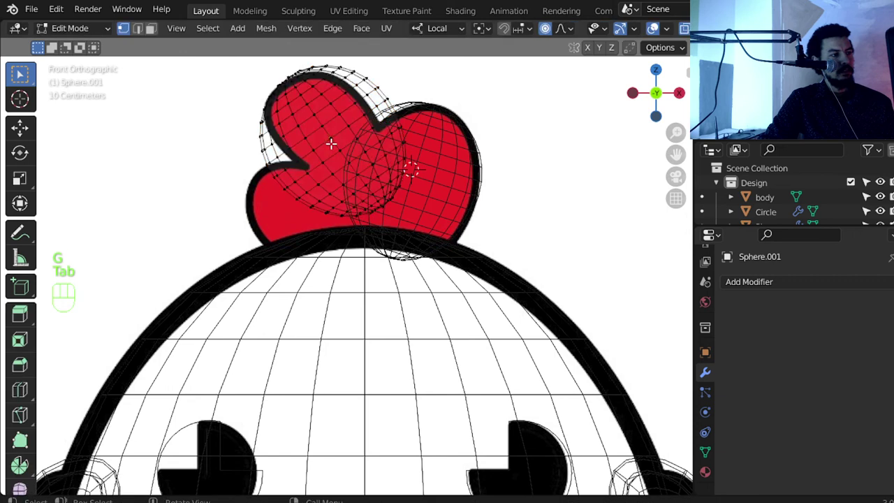
key("Tab")
key("s")
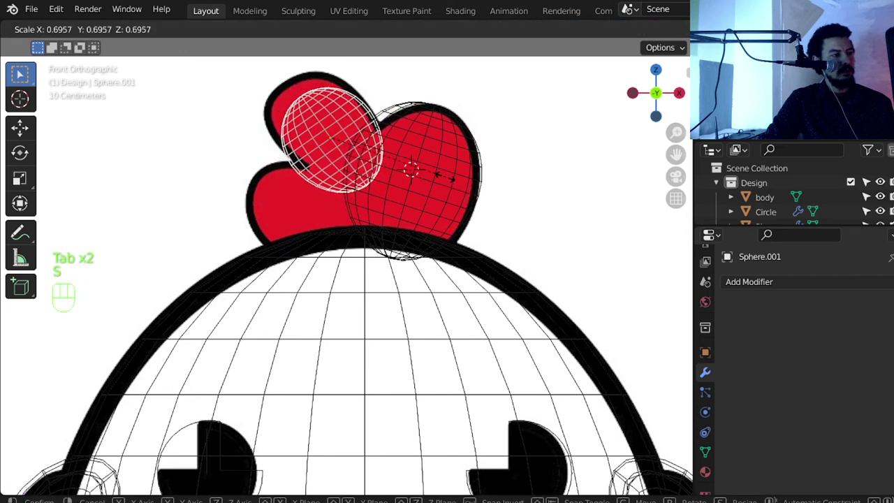
key("g")
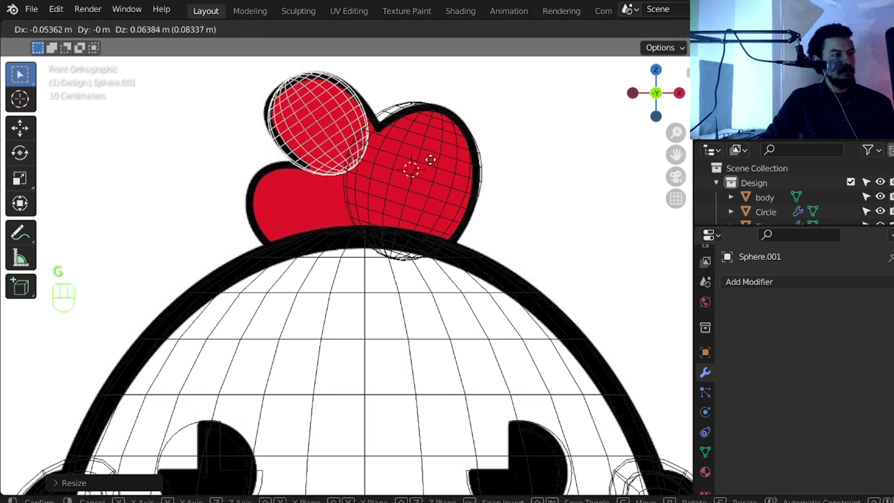
Reshape the smaller sphere's vertices to the lobe outline, then duplicate it for the lower lobe.
key("Tab")
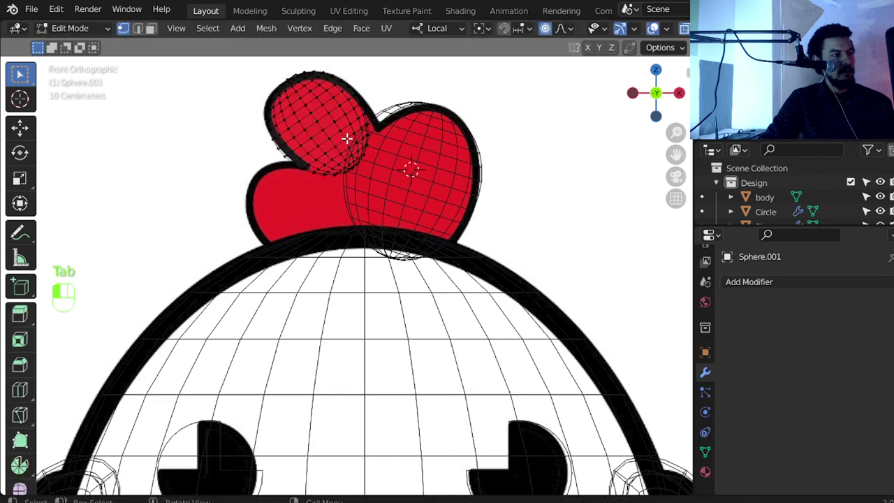
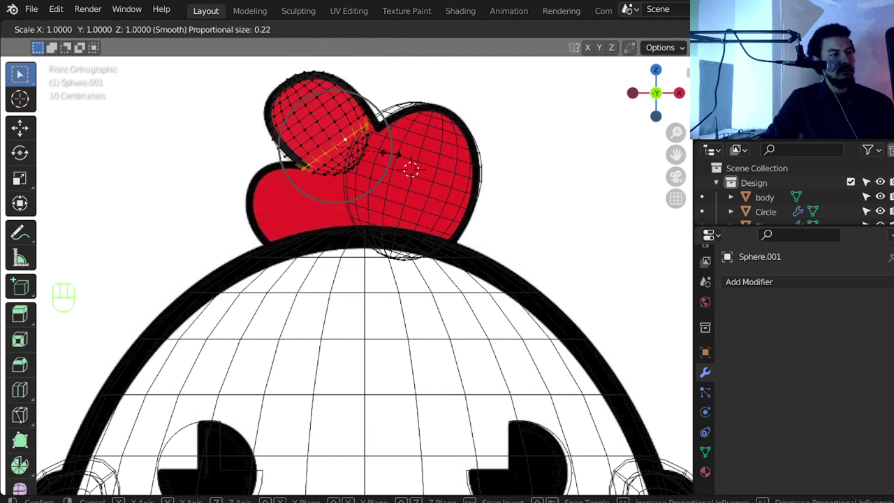
key("s")
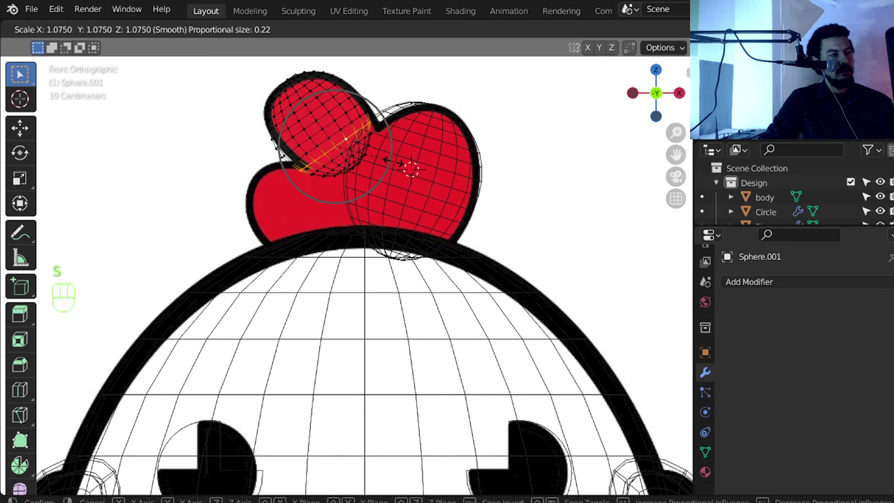
key("g")
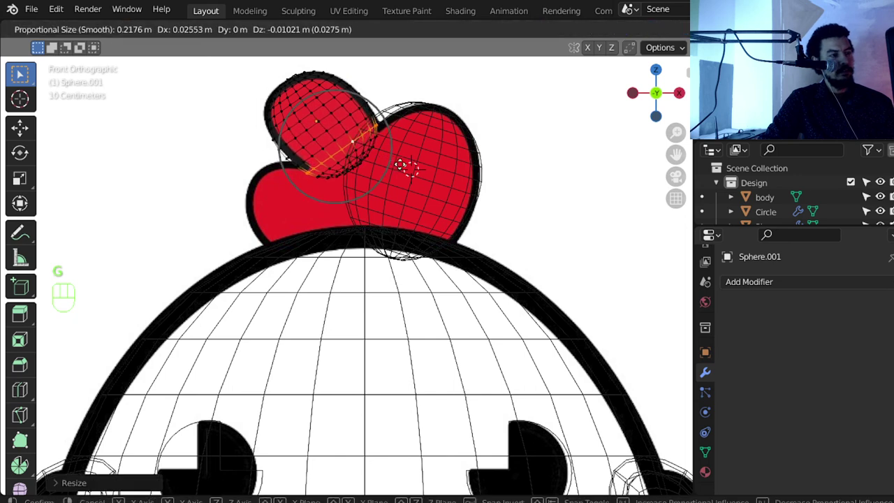
key("Tab")
key("shift+d")
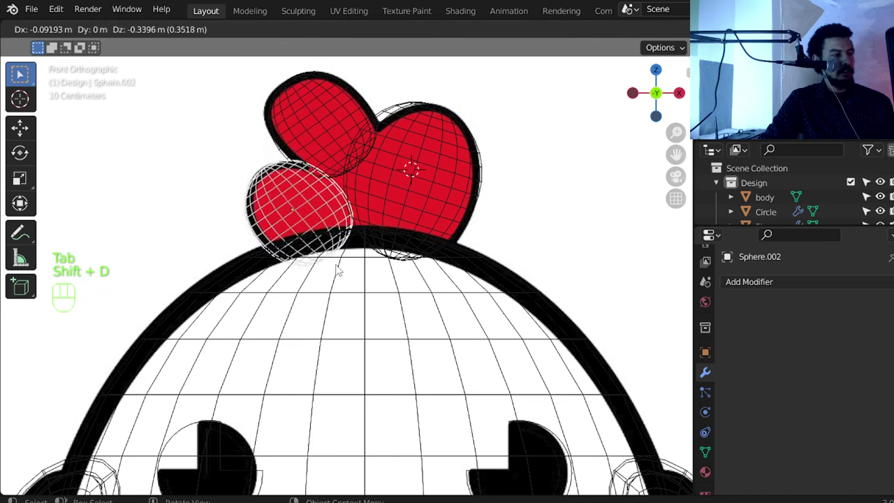
Fit the third sphere to the lower-left lobe, reshaping its vertices and checking from front view.
key("r")
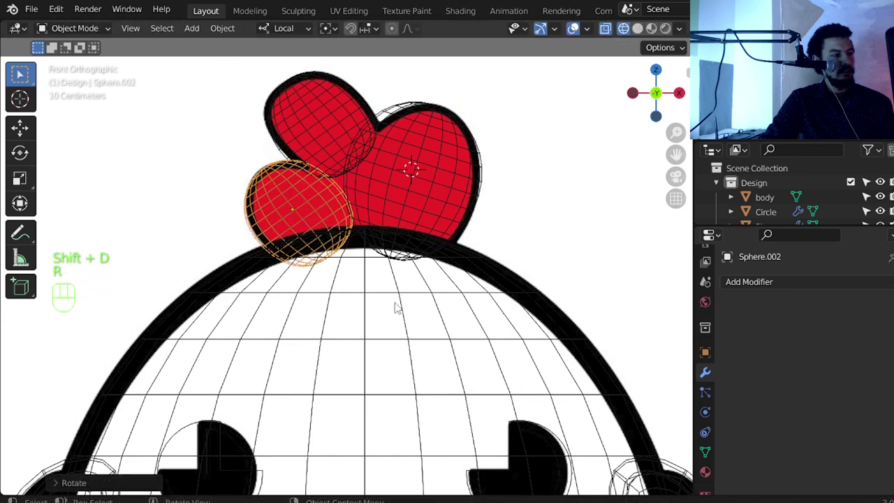
key("z")
left_click_drag(375, 244, 454, 274)
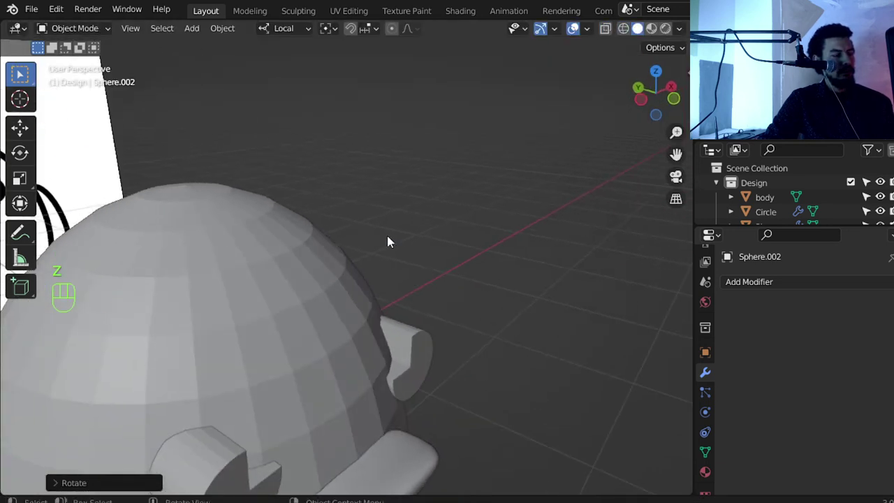
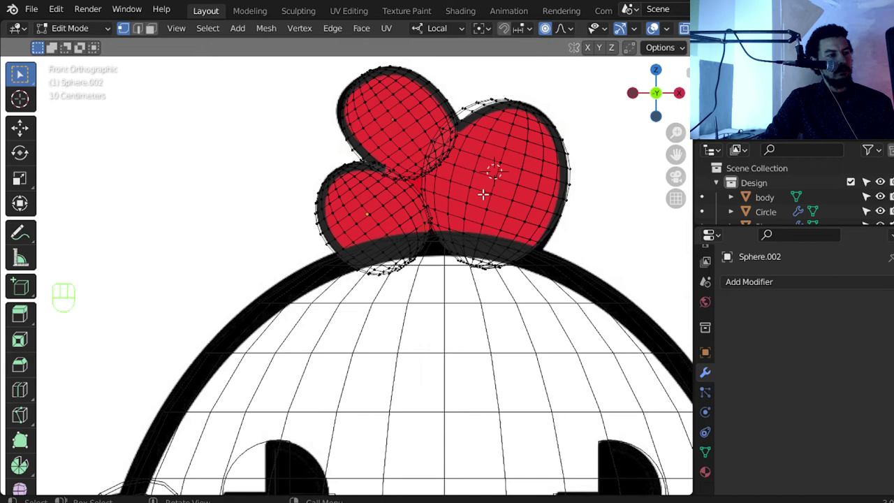
key("Tab")
key("z")
left_click_drag(507, 224, 527, 249)
key("KP_1")
key("z")
middle_click(489, 226)
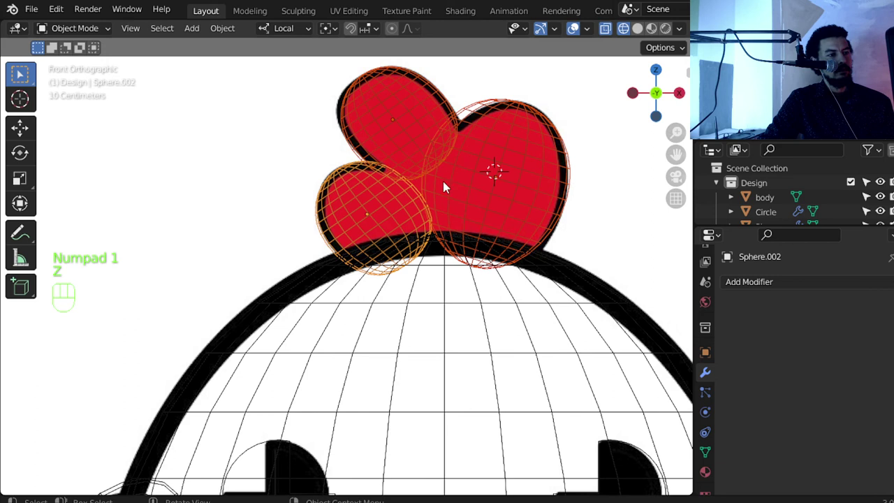
Add a fourth sphere for the comb's middle, stretched sideways and tilted slightly.
right_click(437, 190)
key("shift+a")
key("s")
key("s")
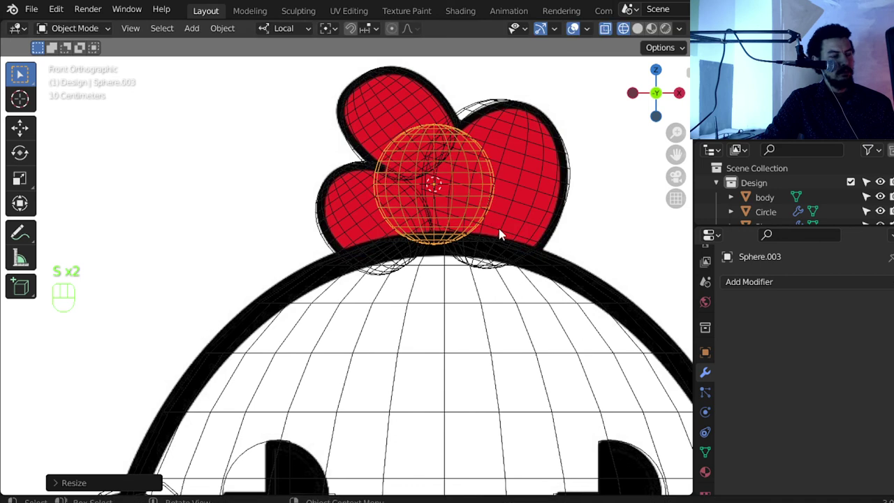
key("g")
key("s")
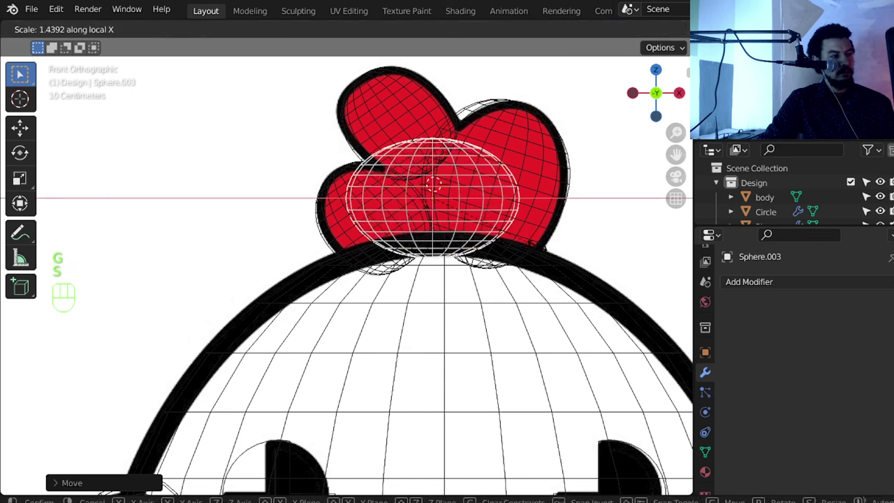
key("t")
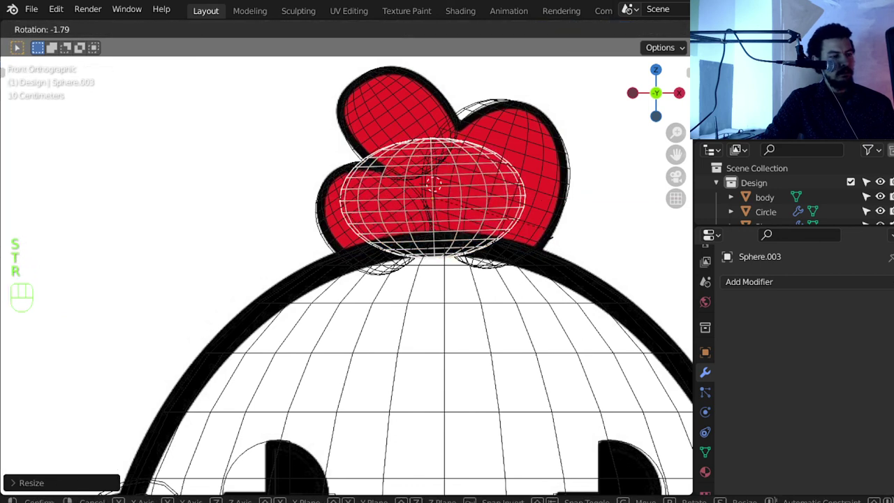
Position the middle sphere between the lobes, check it in front wireframe view and enter Edit Mode.
left_click_drag(517, 244, 609, 278)
middle_click(495, 242)
middle_click(545, 268)
key("g")
middle_click(497, 266)
left_click_drag(461, 246, 251, 257)
key("KP_1")
key("z")
middle_click(365, 238)
middle_click(410, 244)
key("Tab")
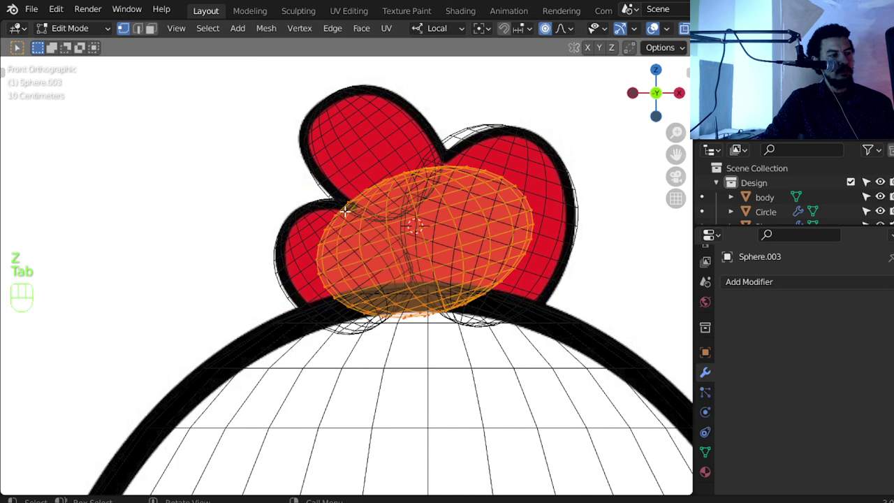
Move the middle piece's top and bottom vertices with soft falloff so it reaches the body.
key("z")
key("z")
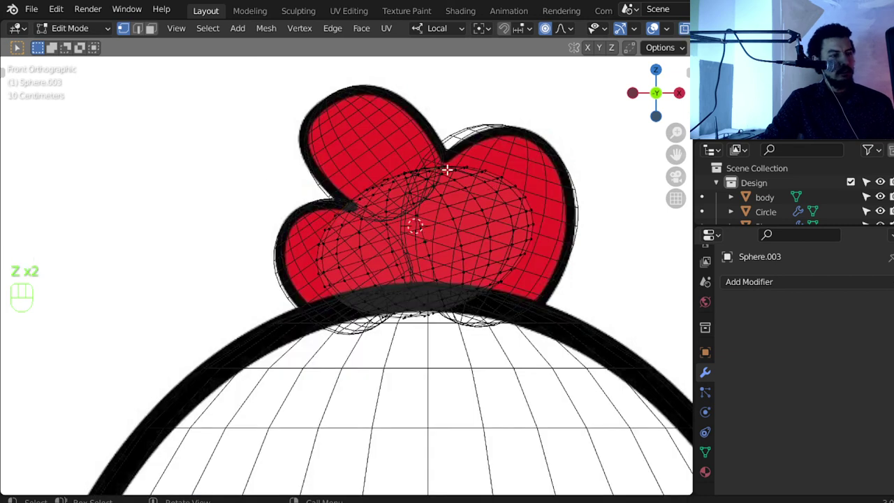
key("g")
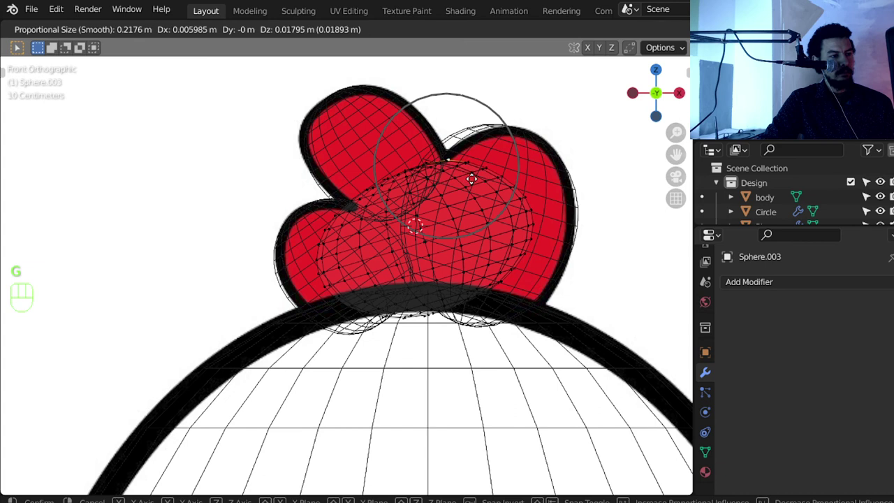
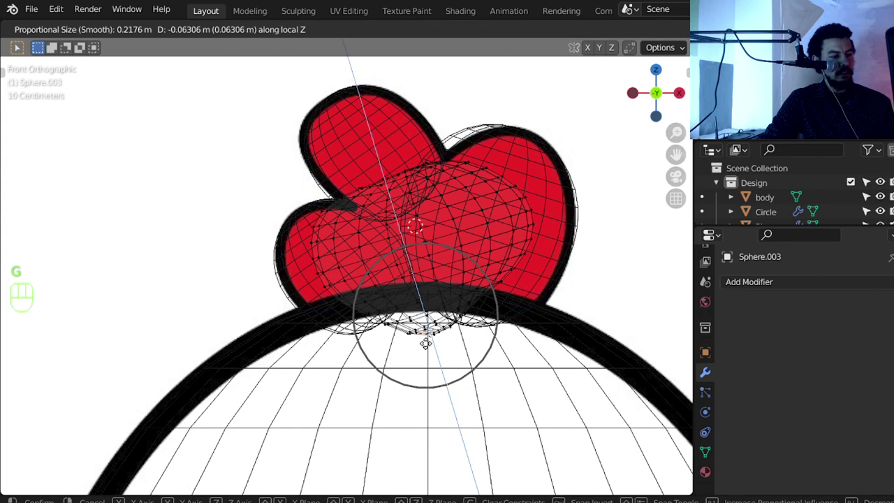
key("g")
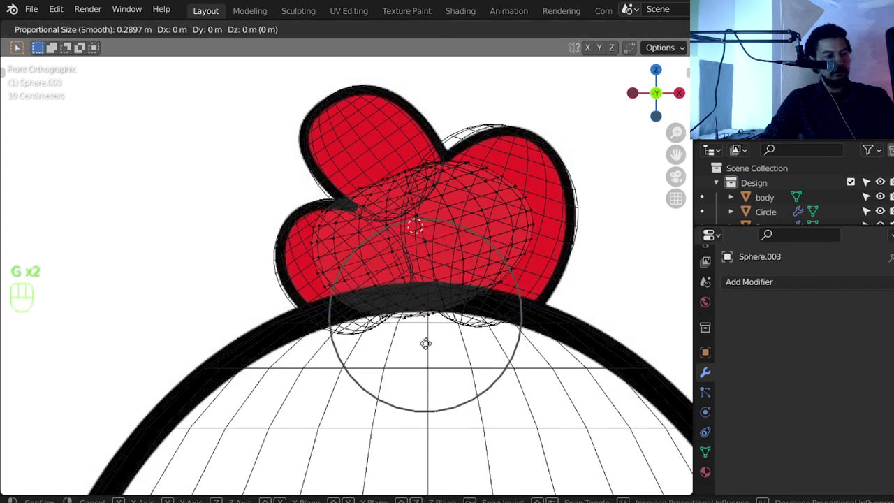
key("z")
key("Tab")
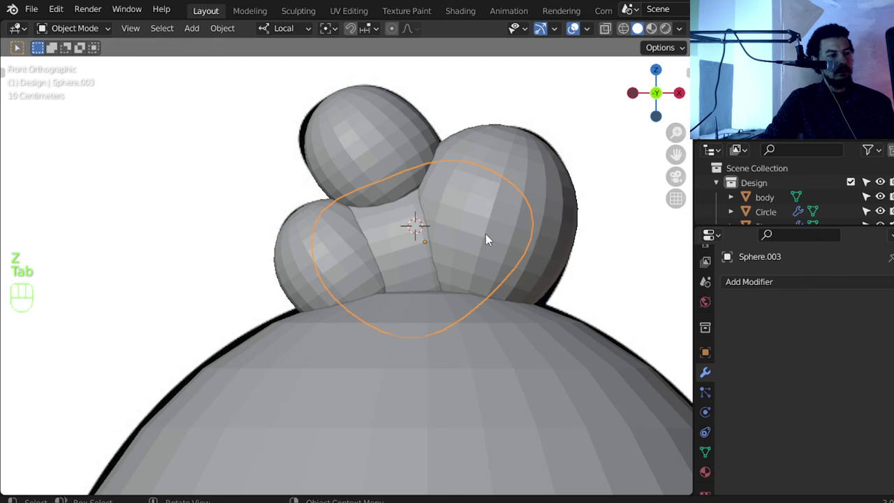
Inspect from an angle, widen the middle faces with soft scaling and return to front view.
left_click_drag(420, 248, 470, 271)
left_click_drag(420, 259, 389, 250)
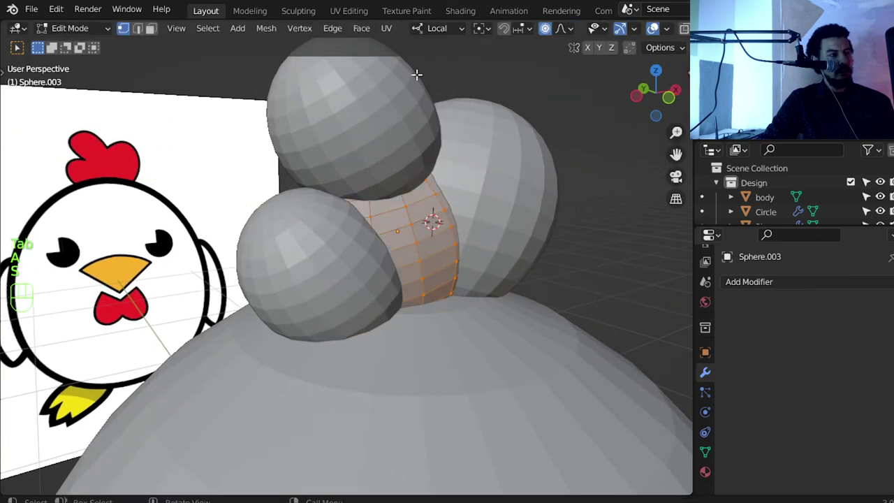
key("s")
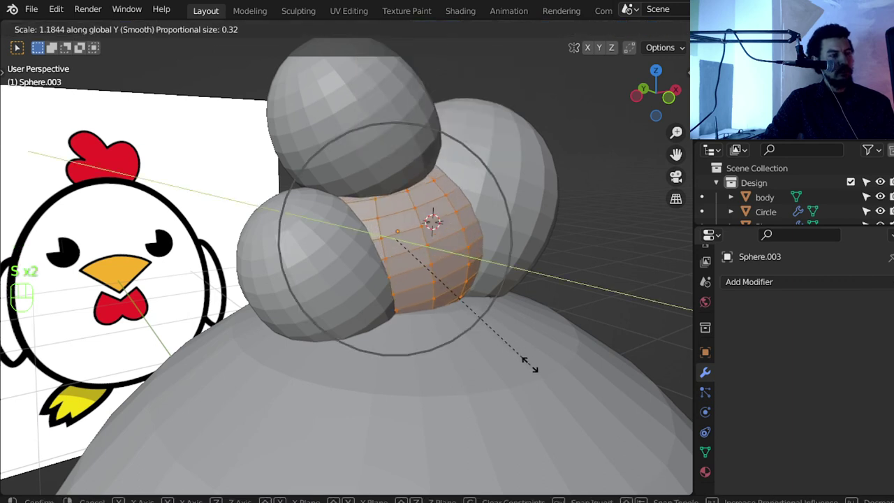
key("KP_1")
key("z")
key("g")
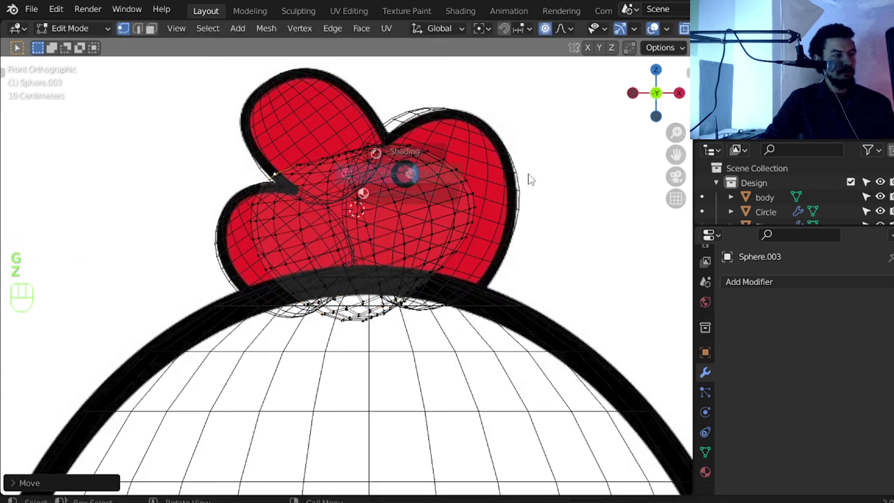
Switch to solid shading in Object Mode and box-select the comb spheres.
key("z")
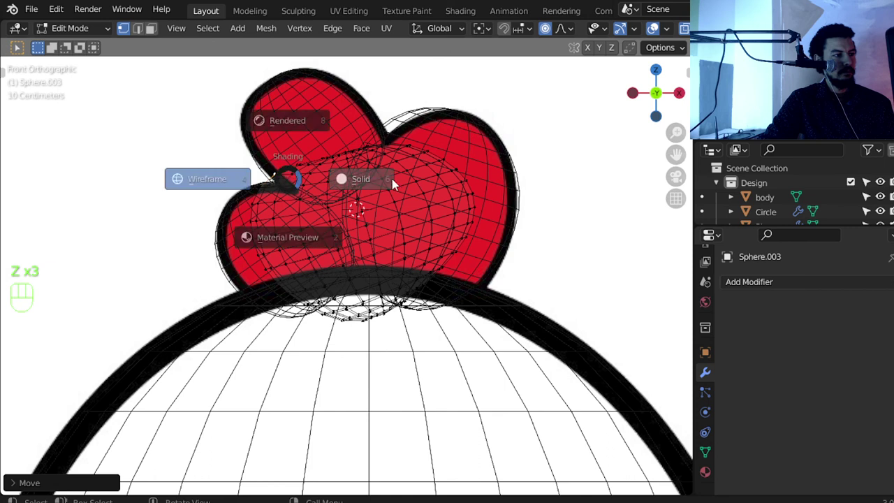
key("Tab")
key("Tab")
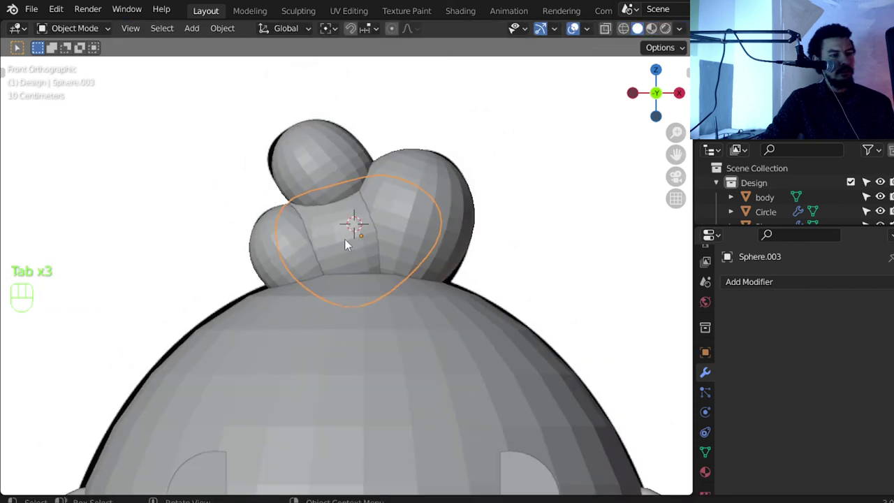
left_click_drag(607, 62, 328, 165)
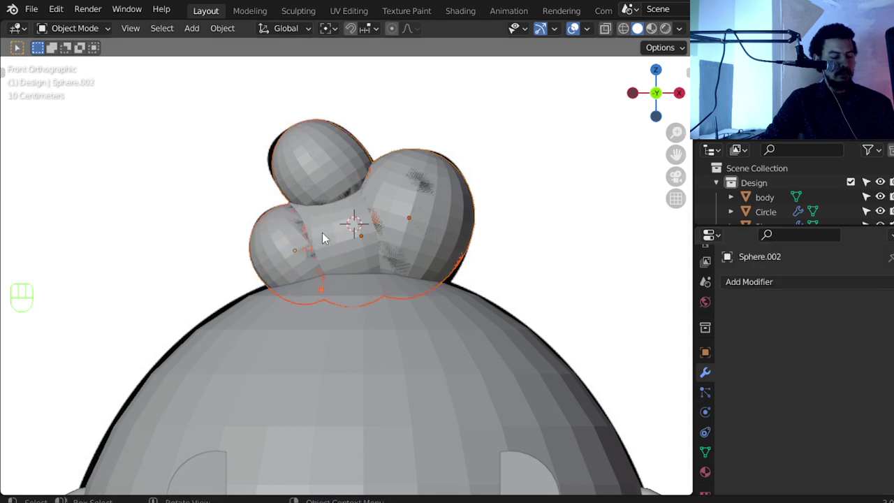
Make Sphere.003 active with Union Booleans to the other spheres, toggling them to check the fused crest.
key("g")
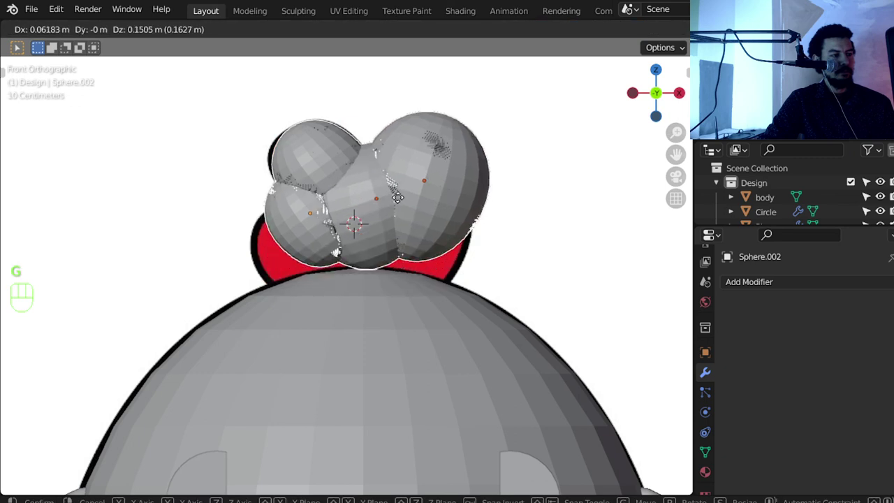
key("h")
left_click(343, 166)
key("alt+h")
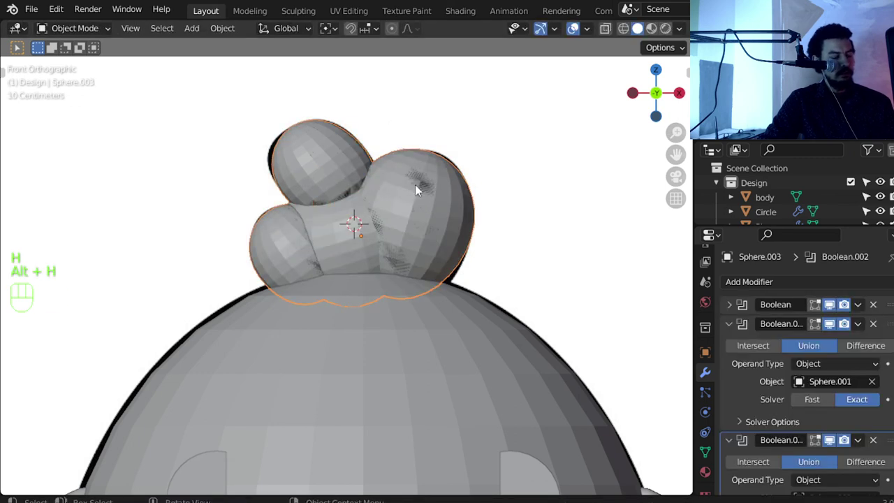
key("h")
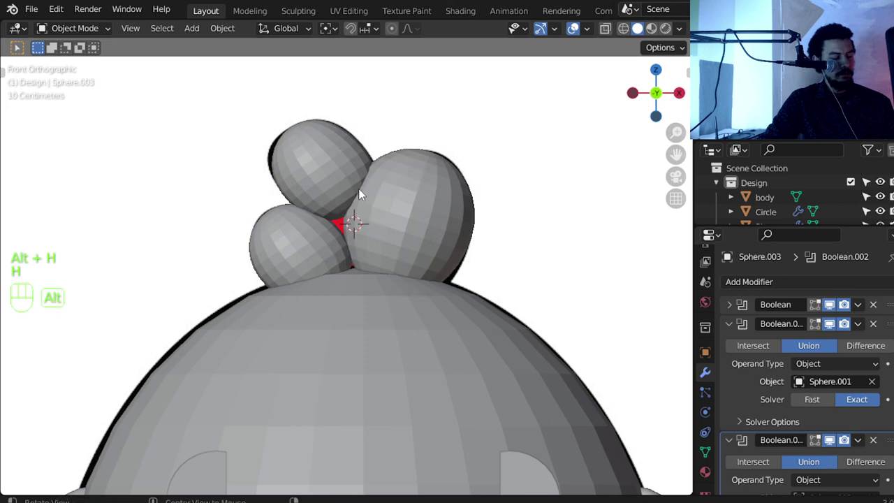
key("h")
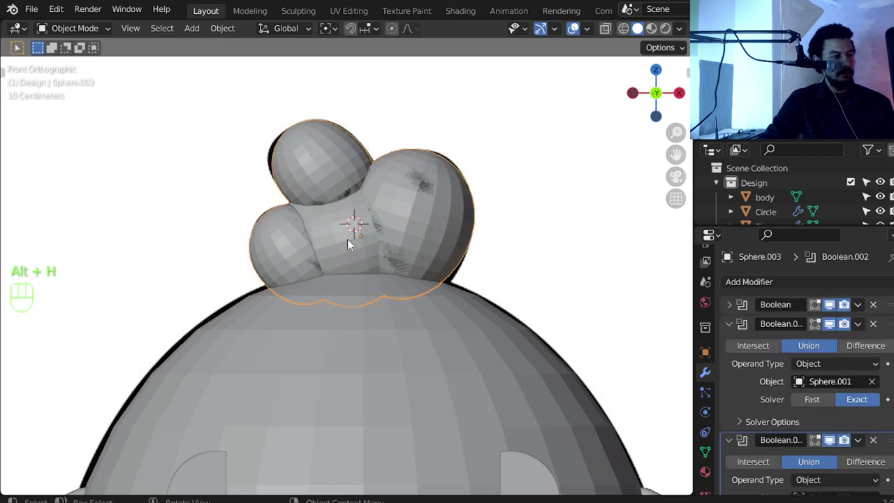
key("g")
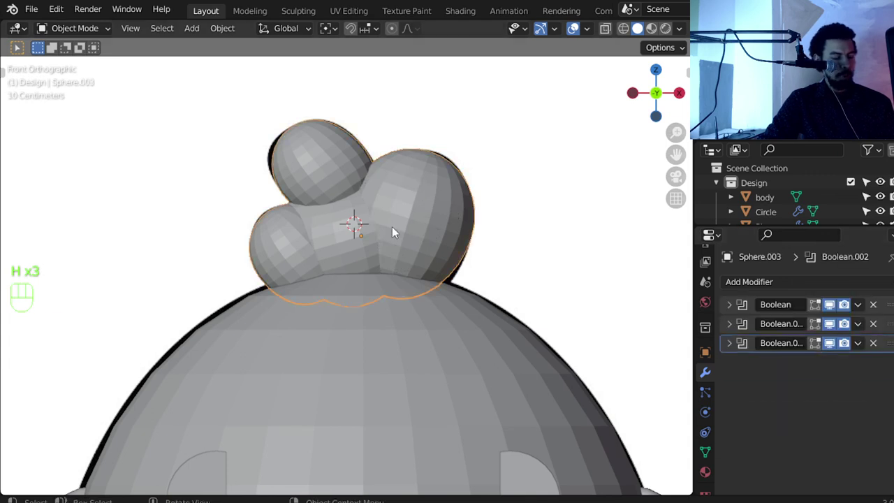
Bake the comb to a flat-shaded mesh and move the right-hand Sphere into a new 'trash' collection.
key("alt+c")
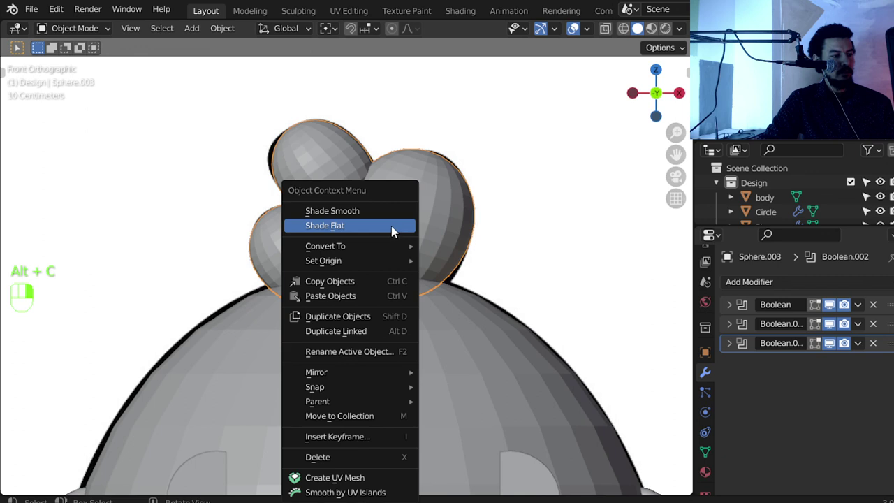
left_click_drag(395, 230, 423, 223)
key("alt+h")
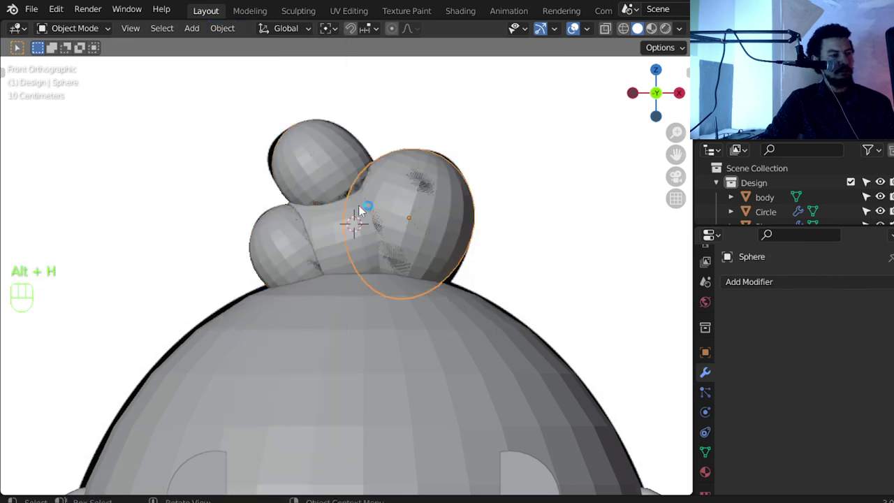
key("m")
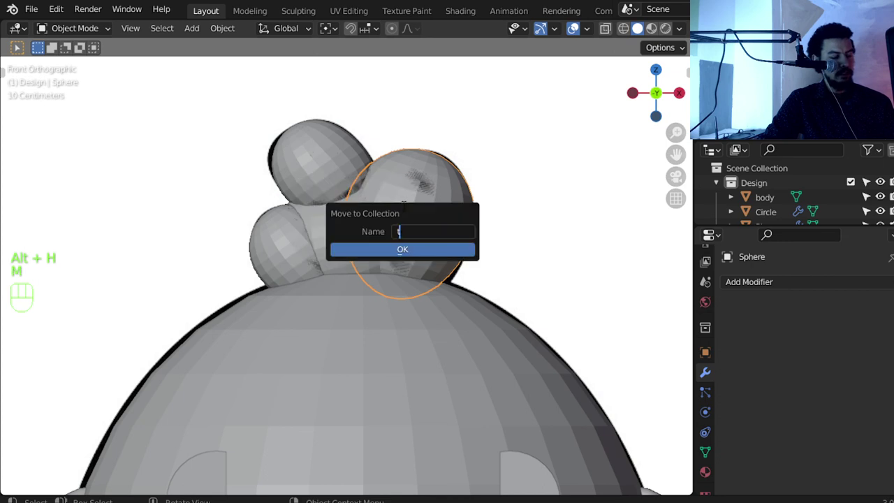